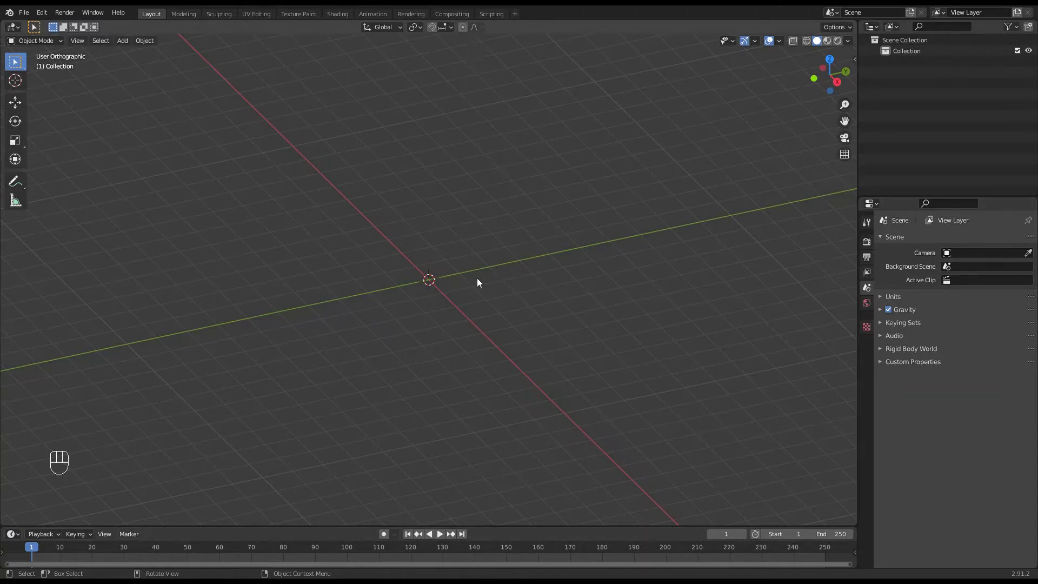
Add a circle mesh at the world origin and select it for editing
drag(131, 46, 228, 77)
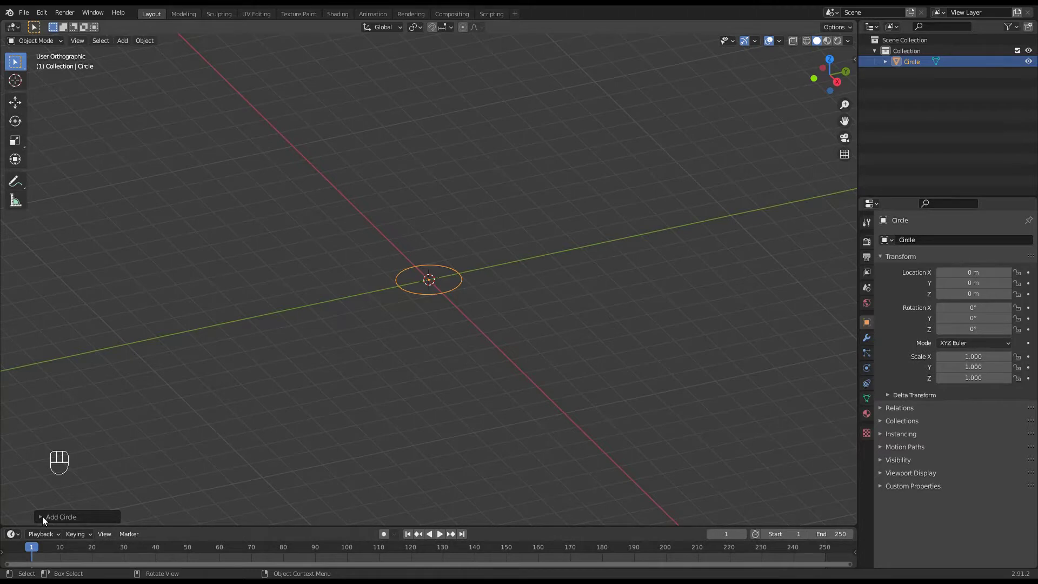
click(47, 520)
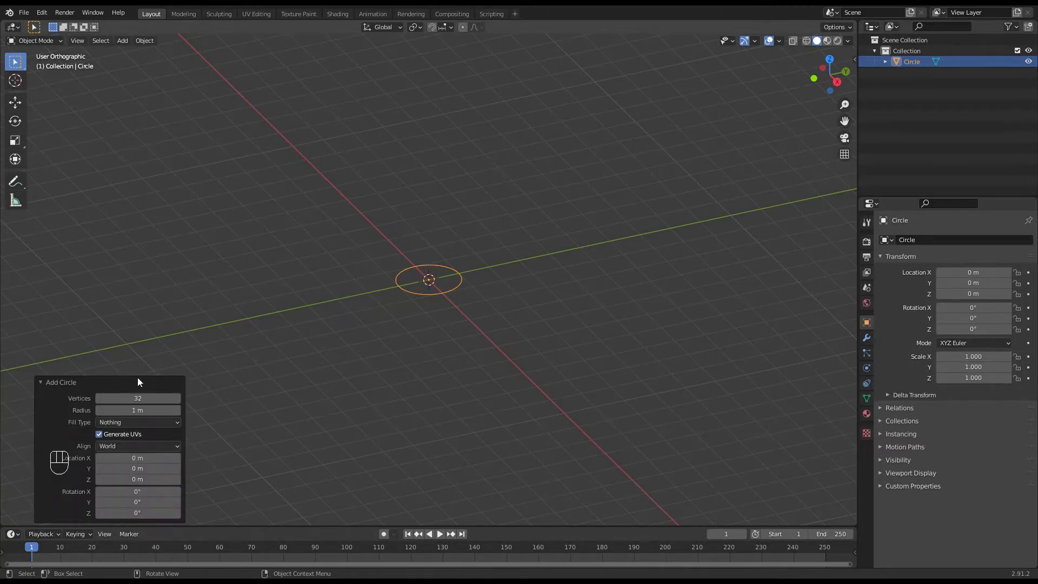
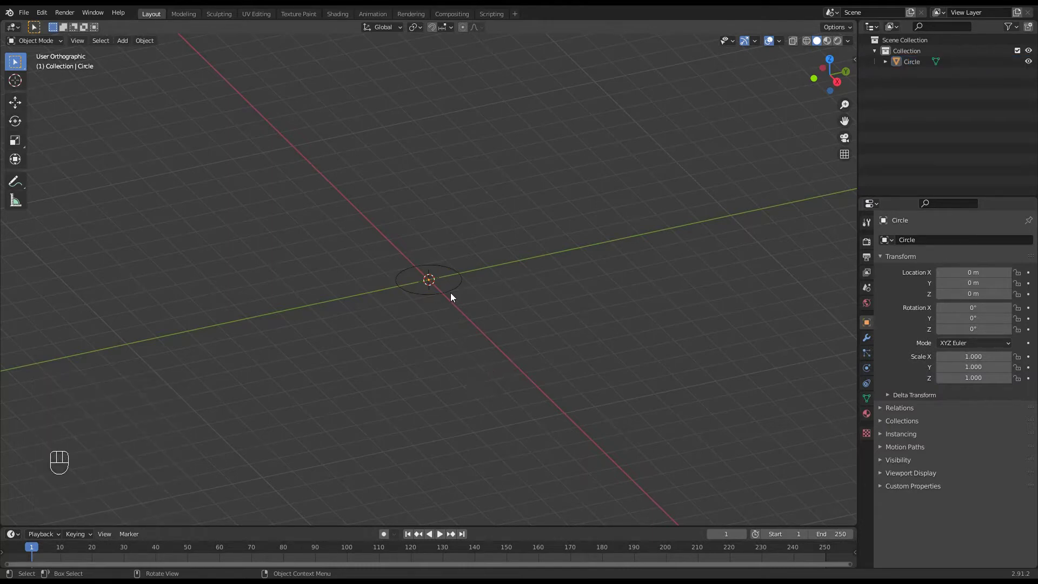
click(454, 297)
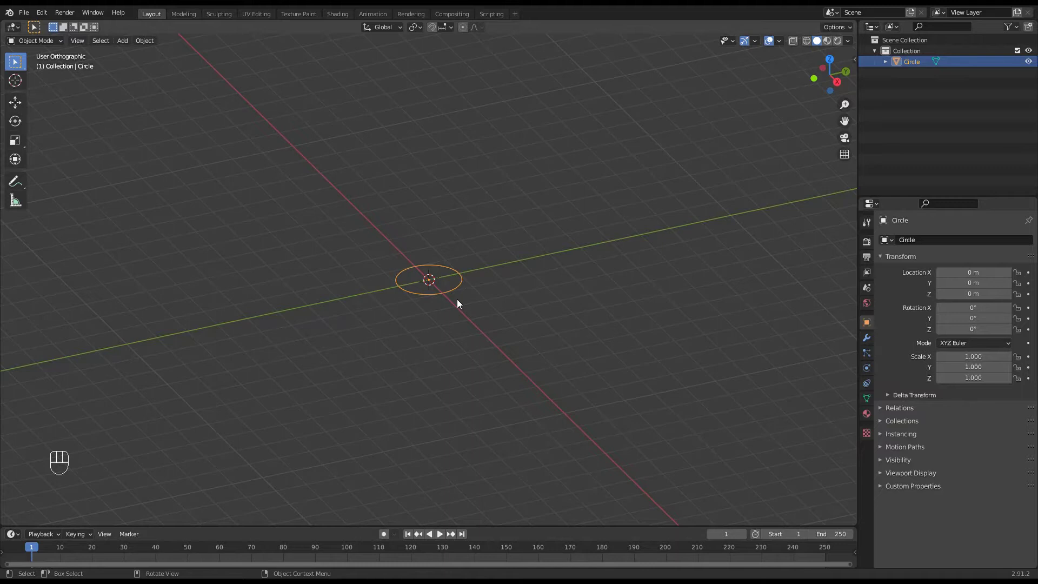
From top view, scale every eighth vertex inward, then extrude the whole ring up along Z
key(Tab)
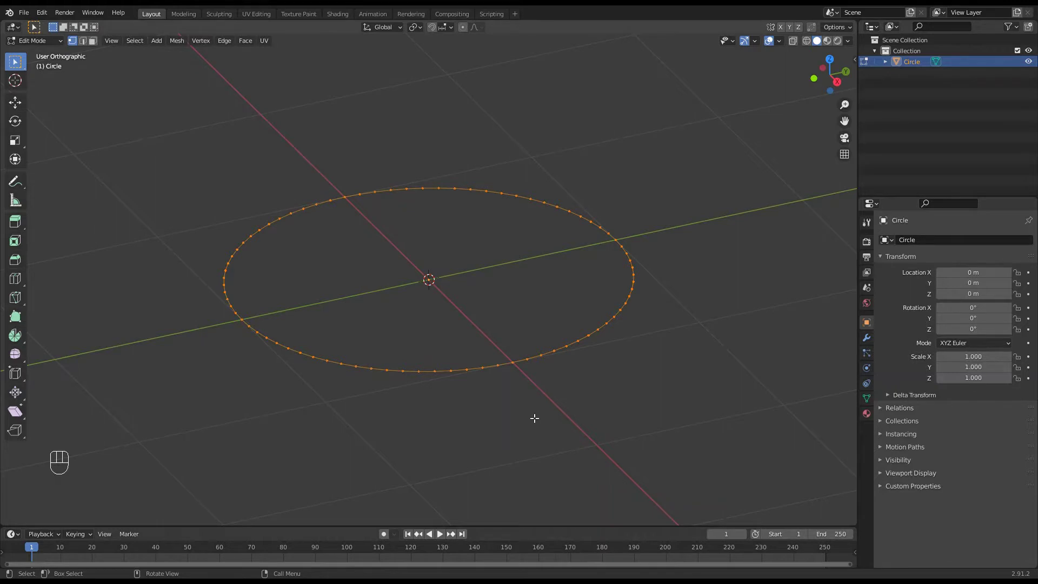
key(KP_7)
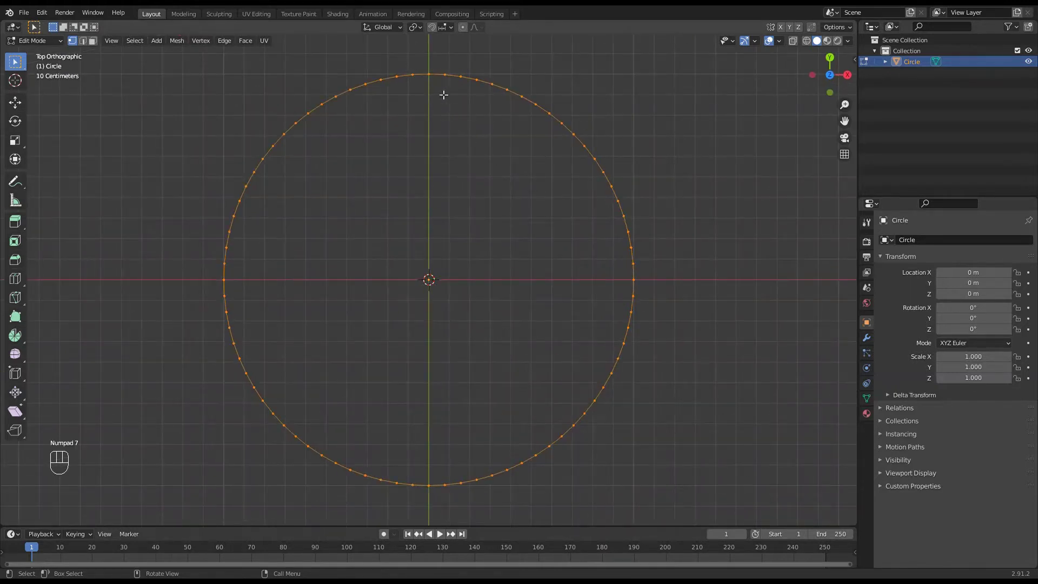
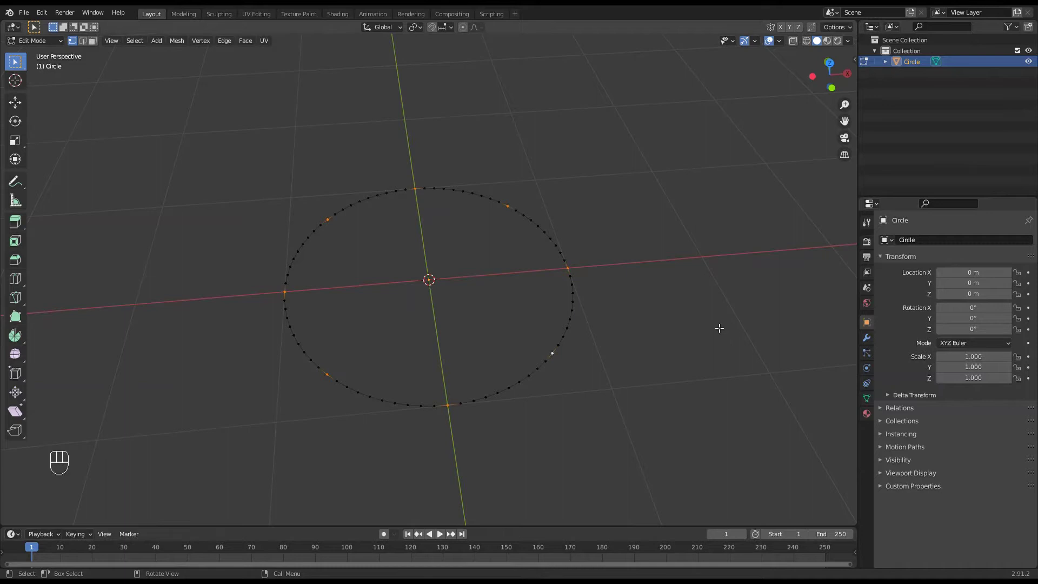
key(s)
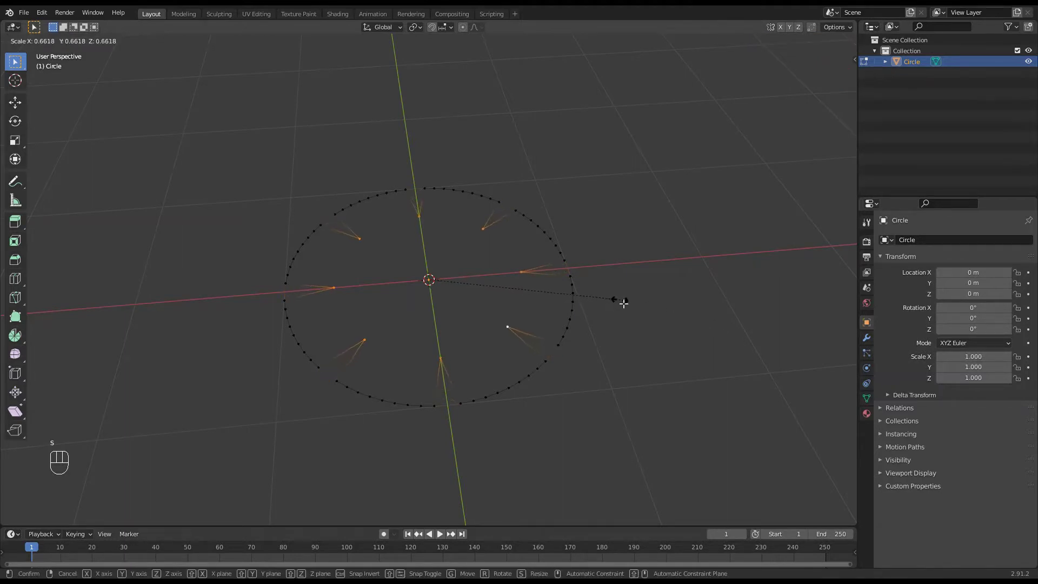
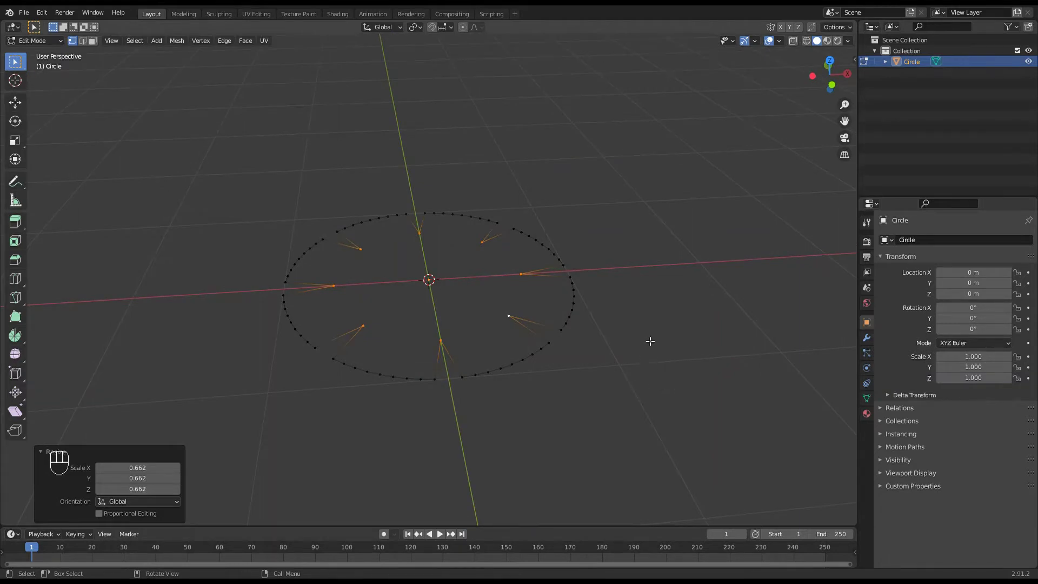
key(a)
key(e)
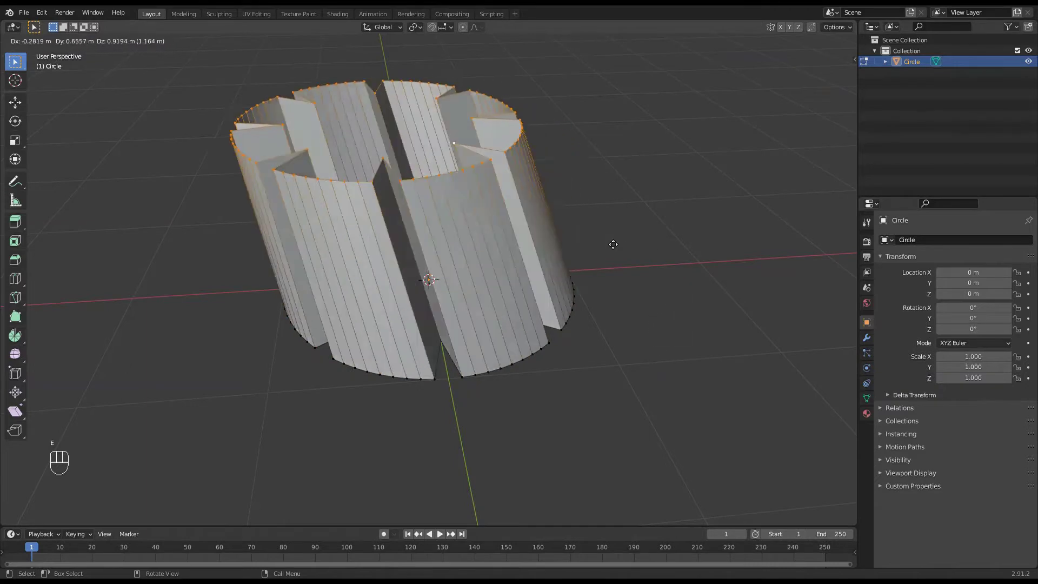
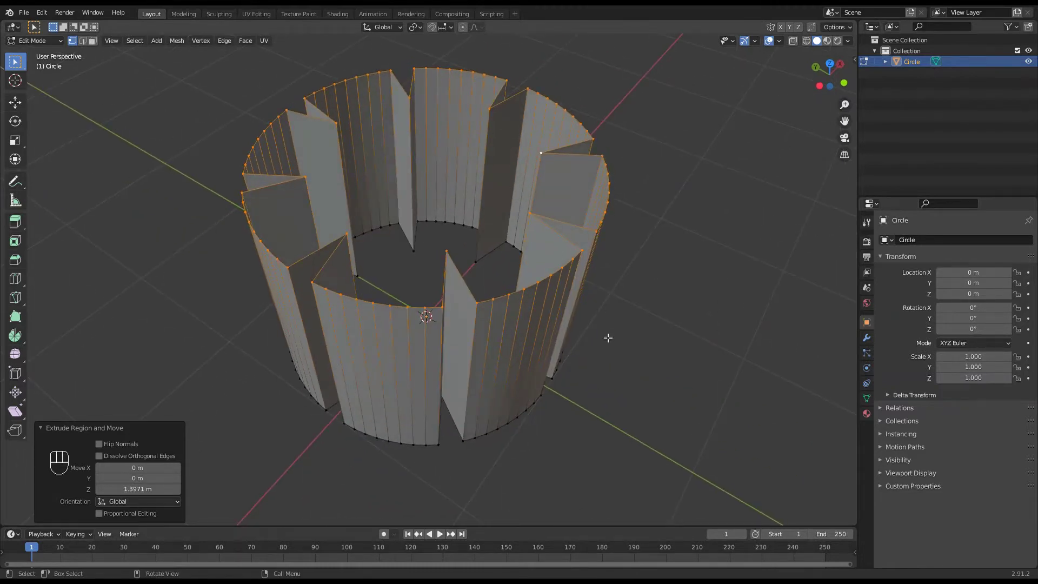
Undo to the plain circle and pull the vertices inward with proportional editing for smooth lobes
key(ctrl+z)
key(ctrl+z)
key(ctrl+z)
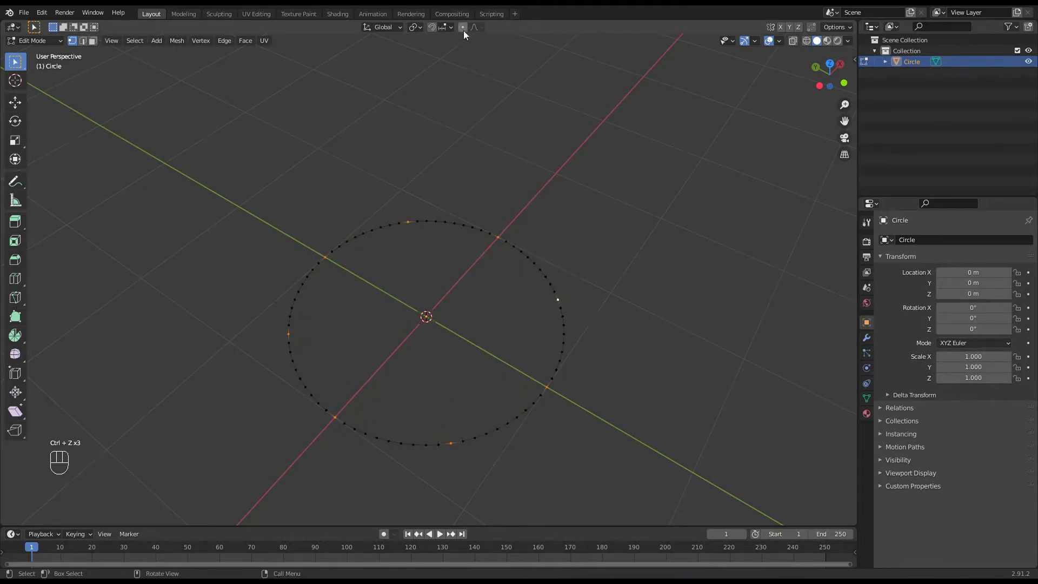
click(467, 32)
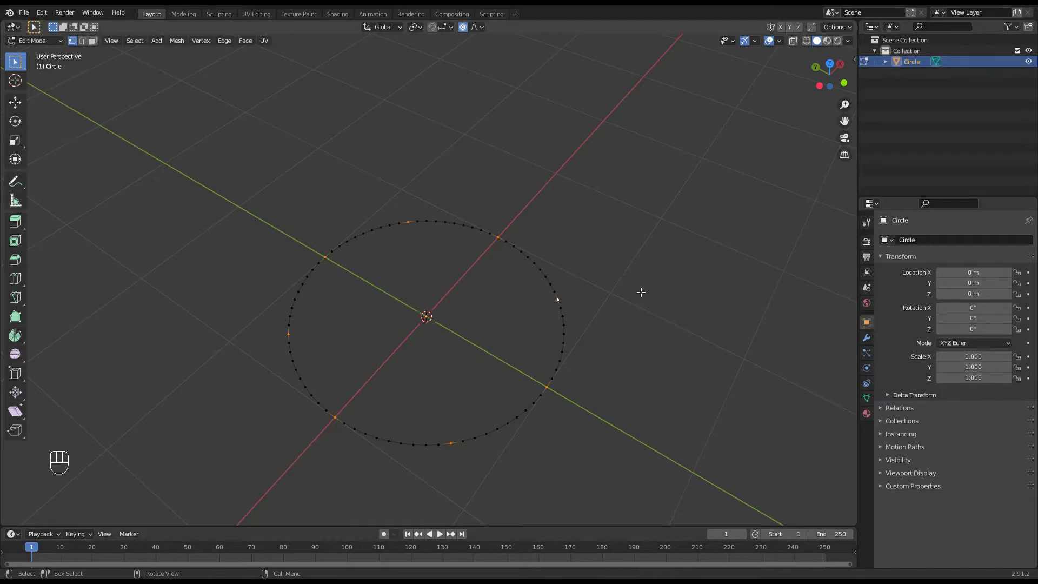
key(s)
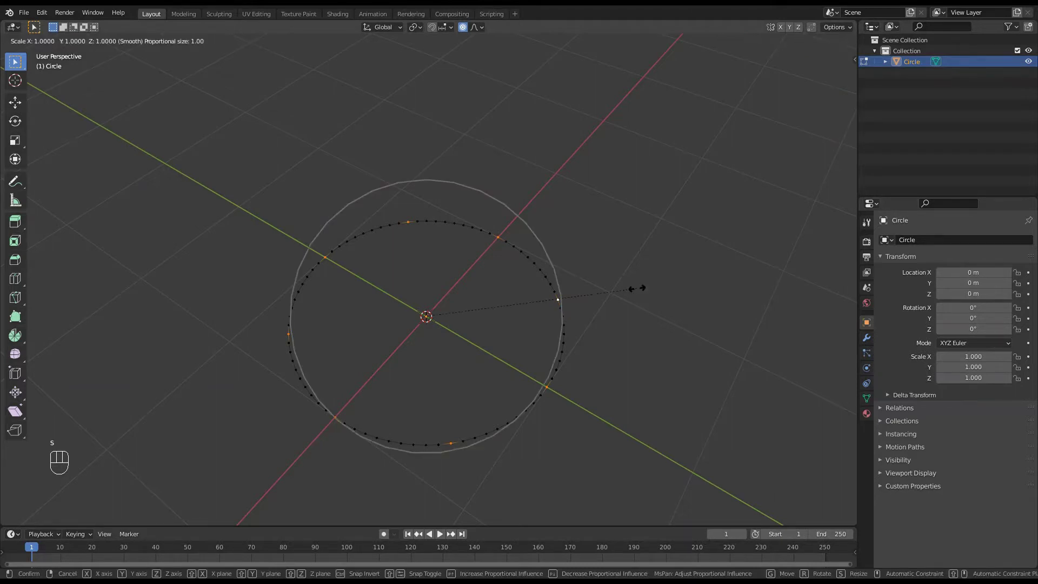
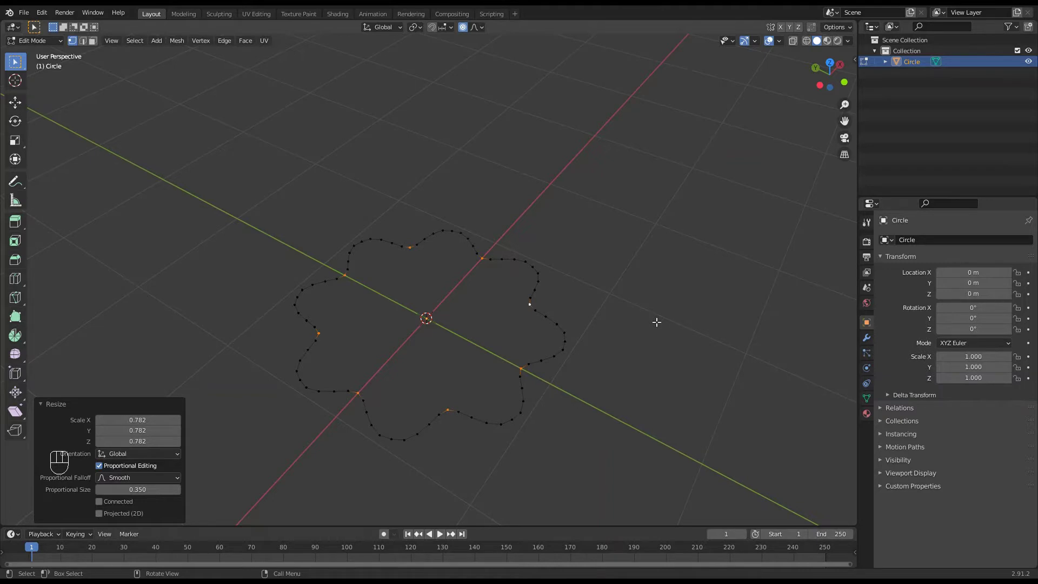
Extrude the eight-lobed wavy profile upward into walls
key(a)
key(e)
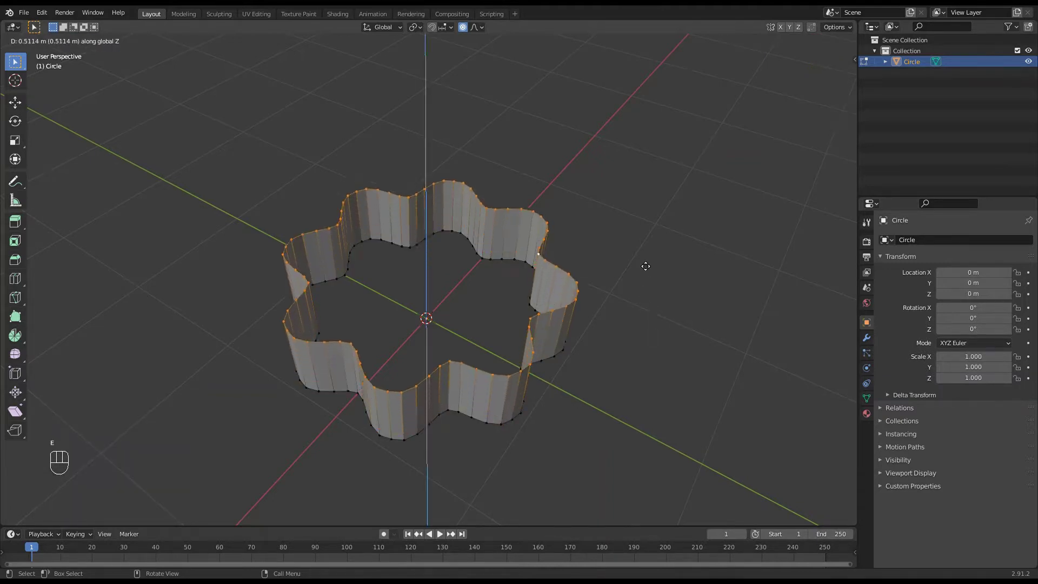
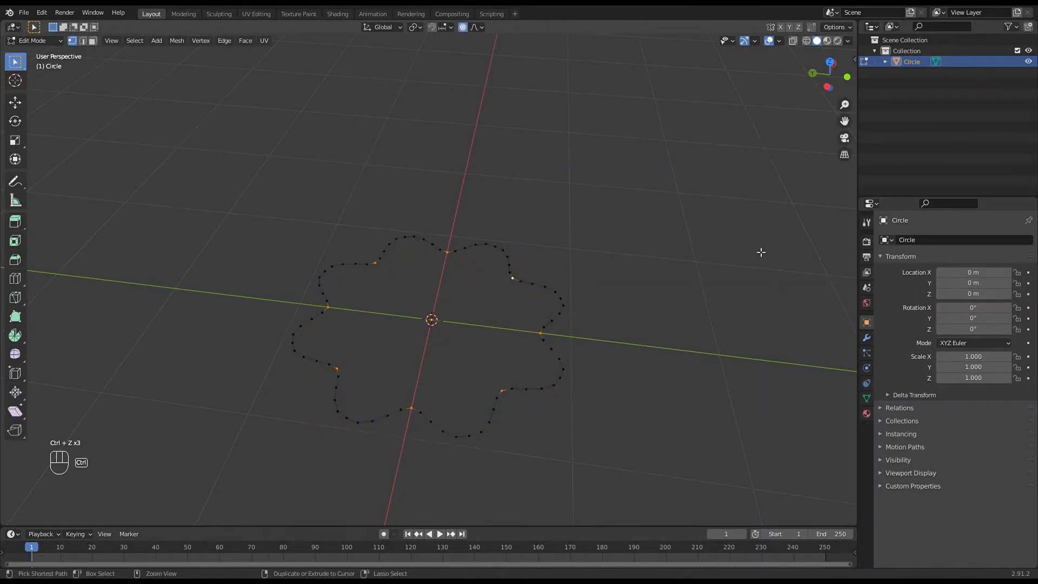
Undo, use Sharp proportional falloff for deeper lobes, and extrude the flower profile upward
key(ctrl+z)
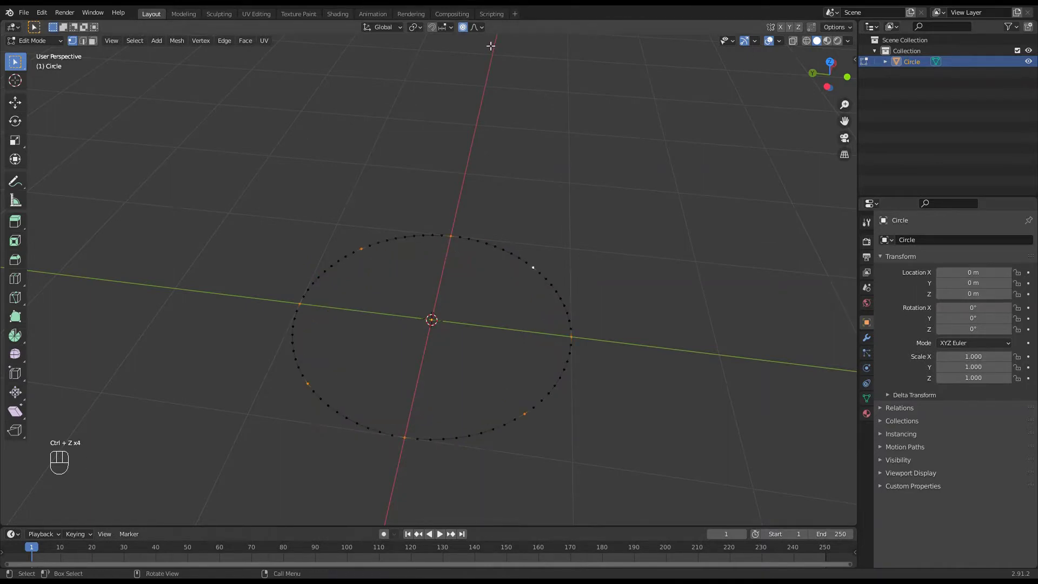
drag(485, 30, 583, 221)
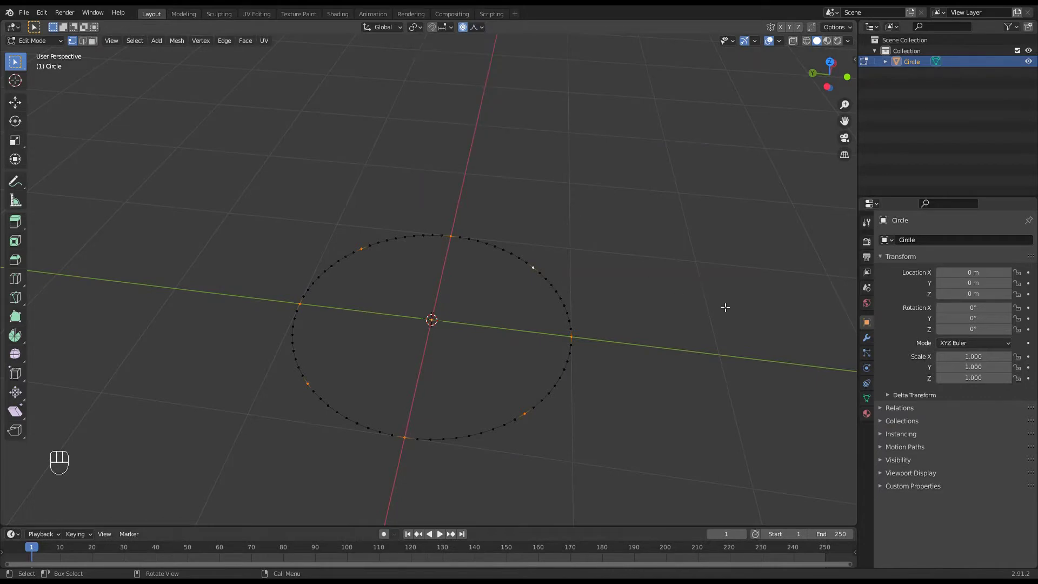
key(s)
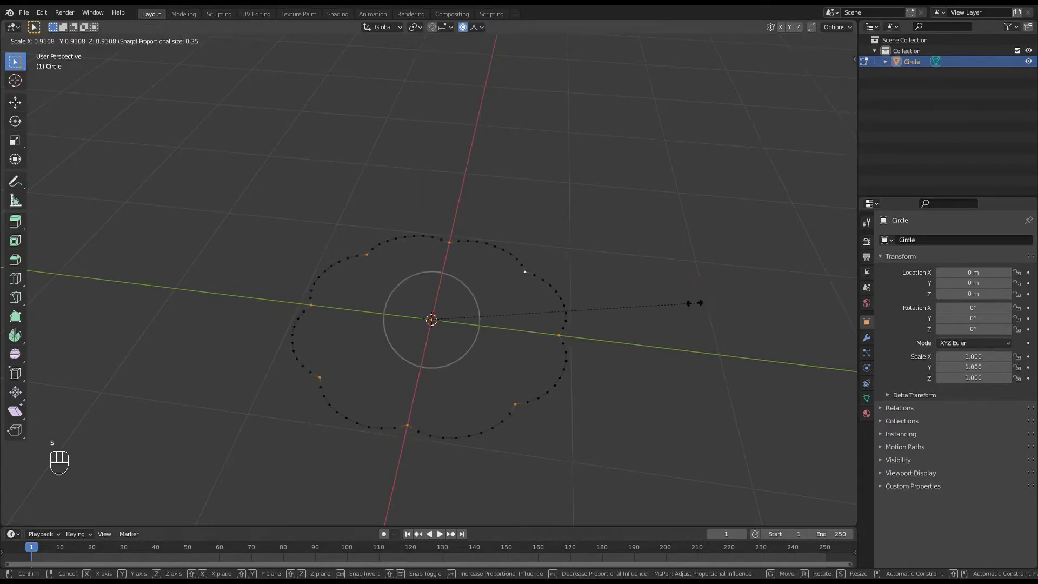
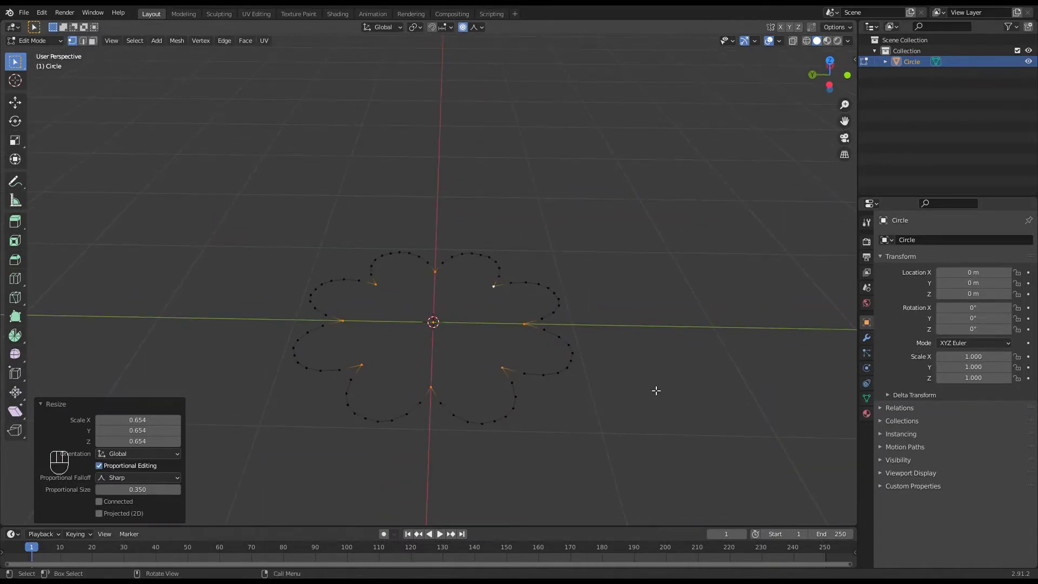
key(a)
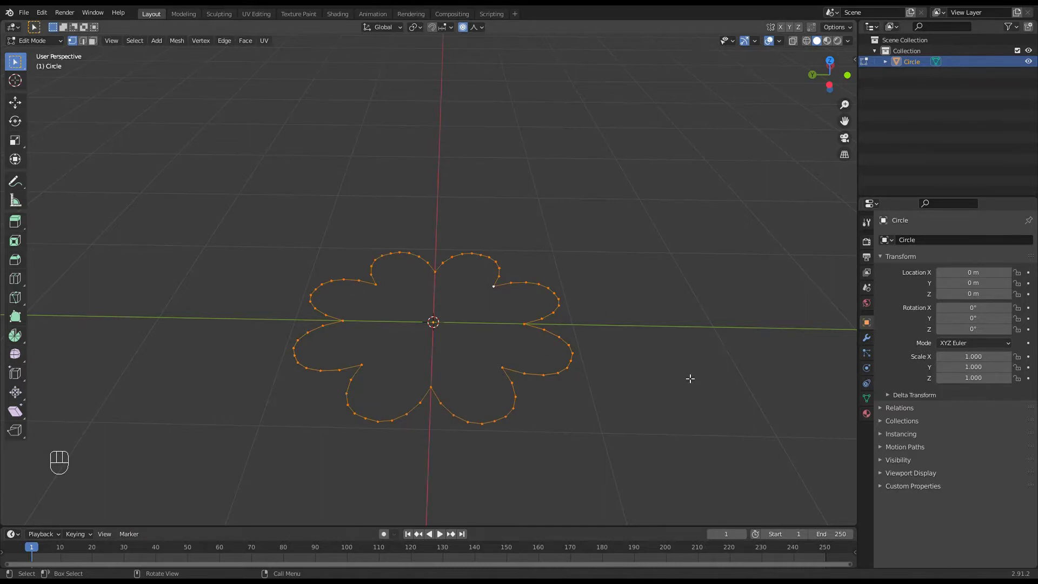
key(e)
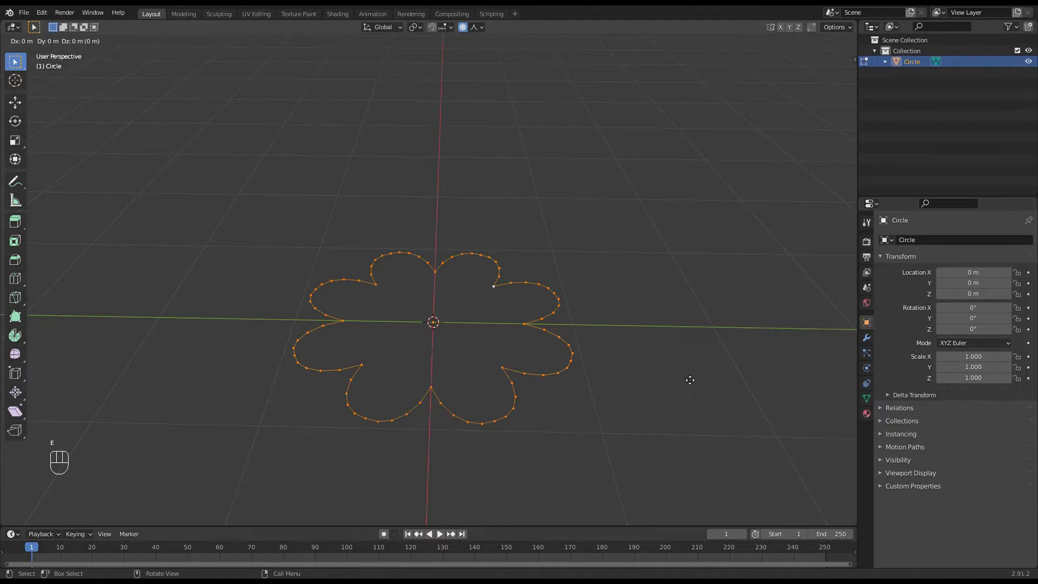
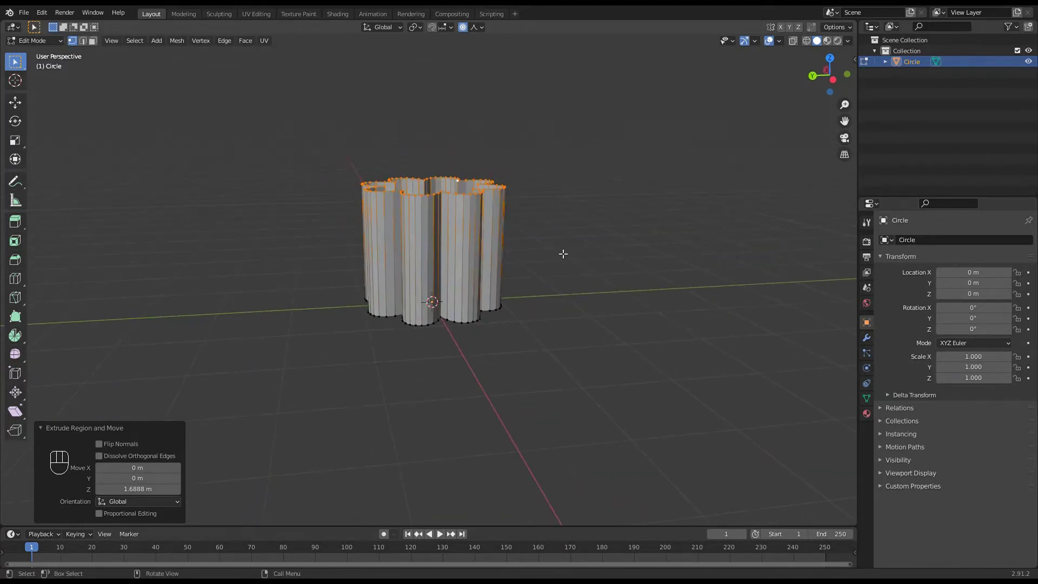
Lengthen the fluted shape into a tall column, checking it from front and perspective views
key(KP_1)
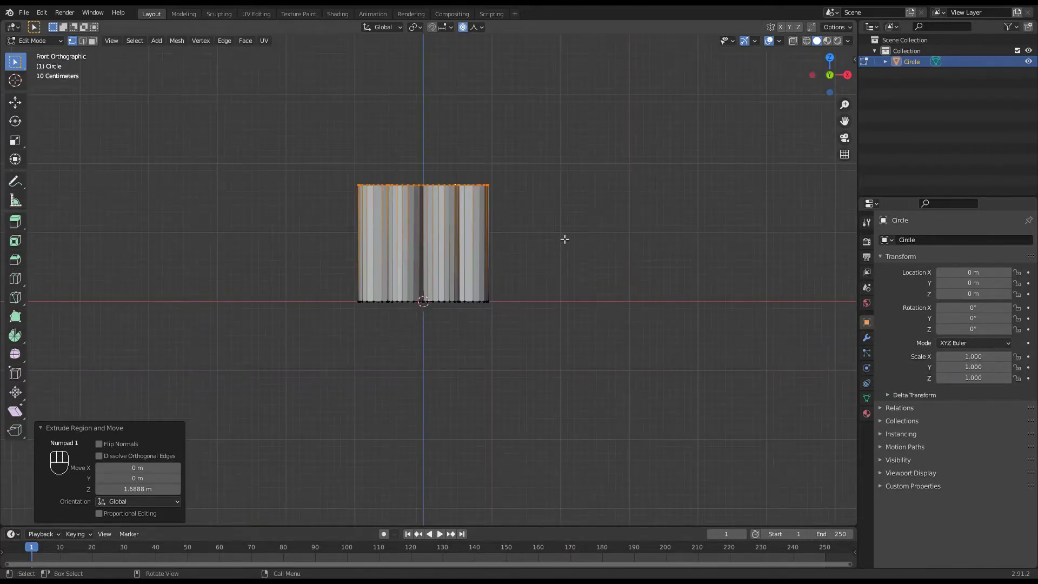
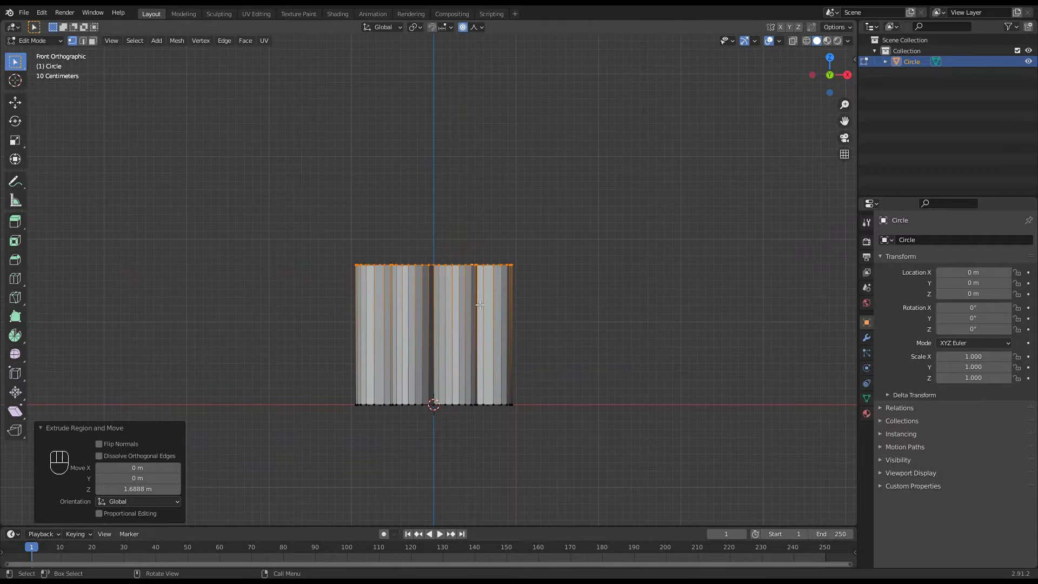
drag(488, 303, 483, 335)
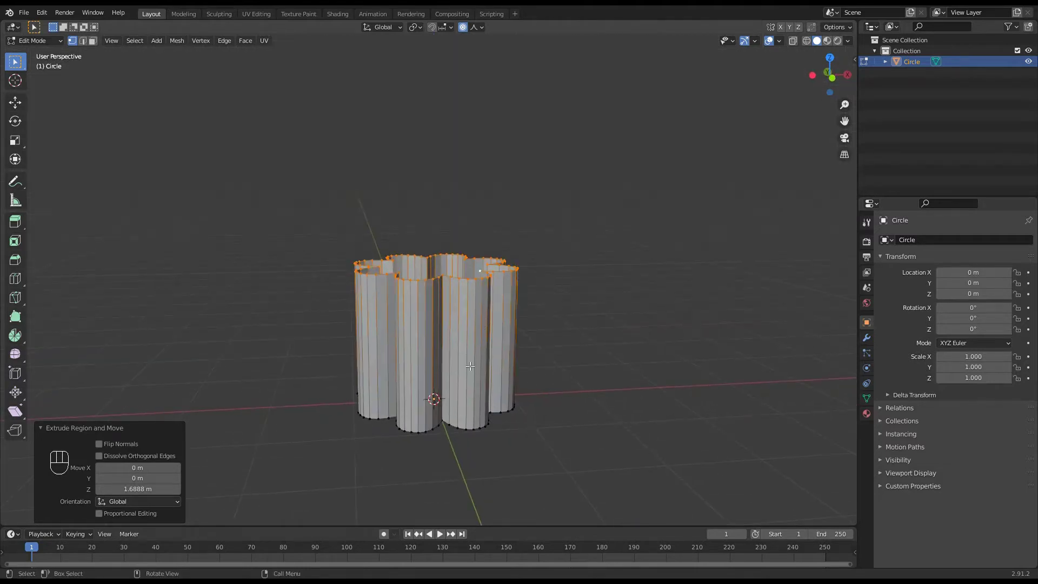
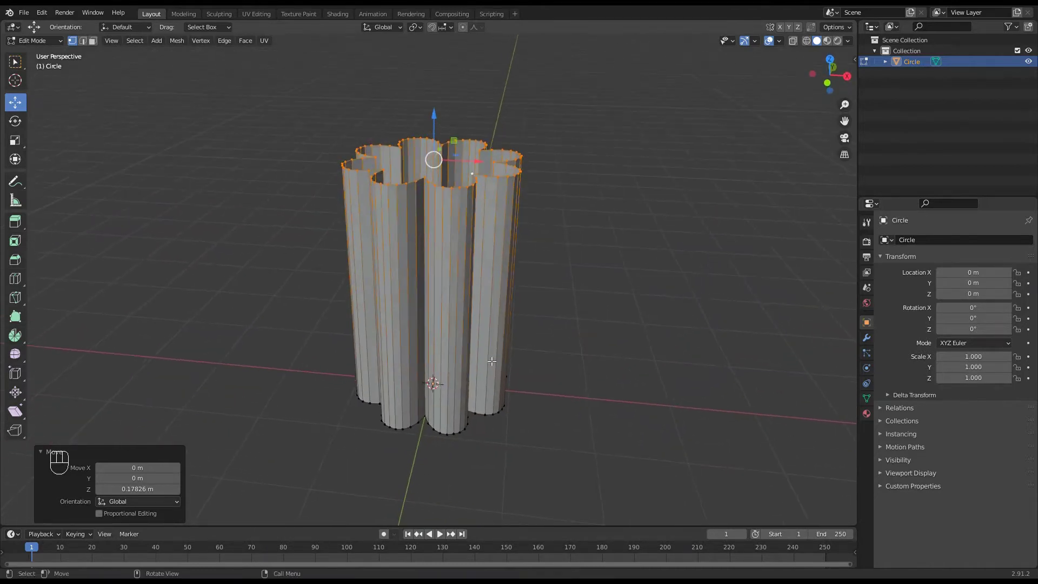
middle_click(497, 333)
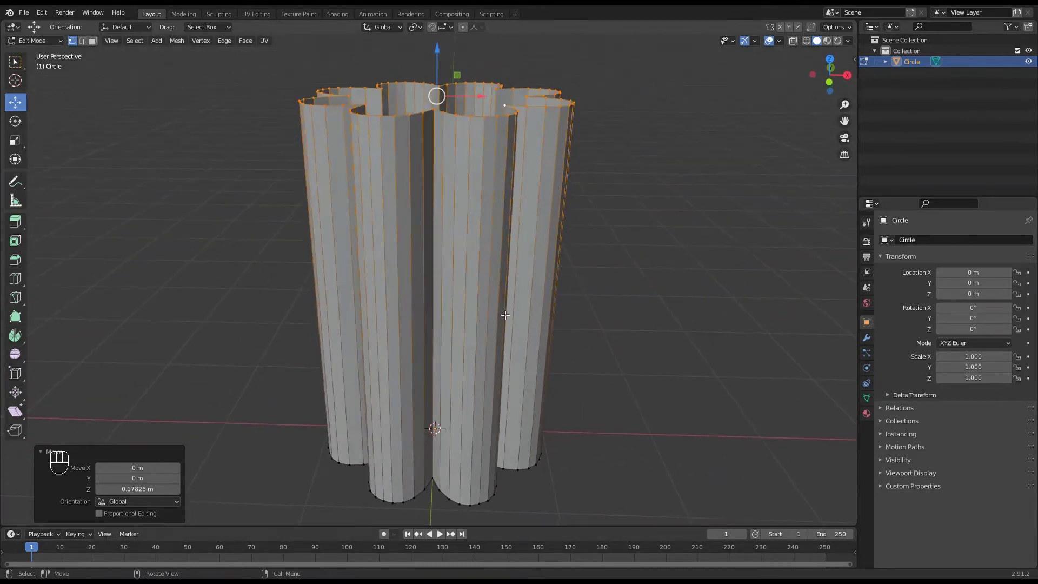
drag(496, 308, 518, 277)
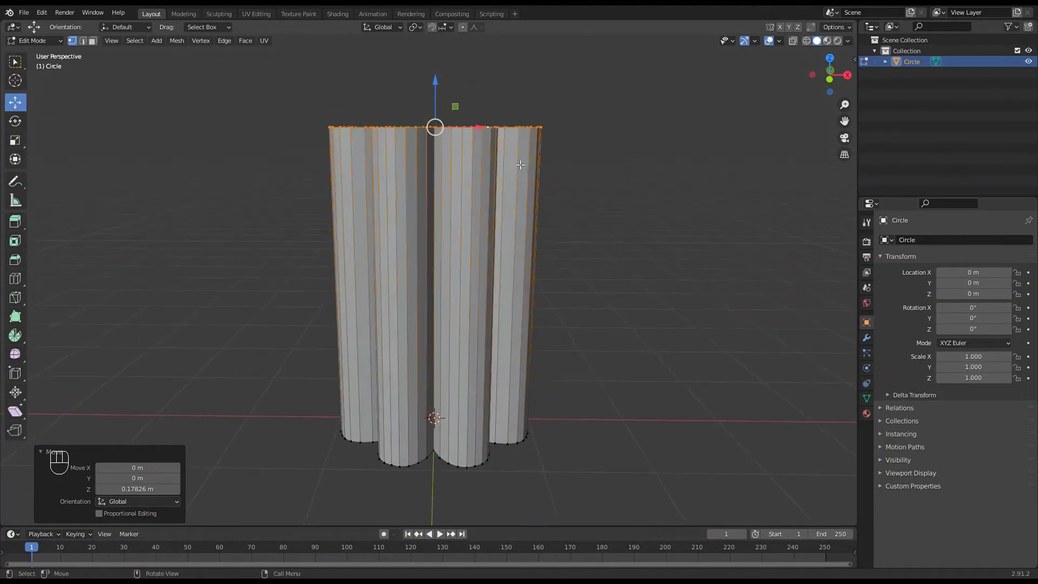
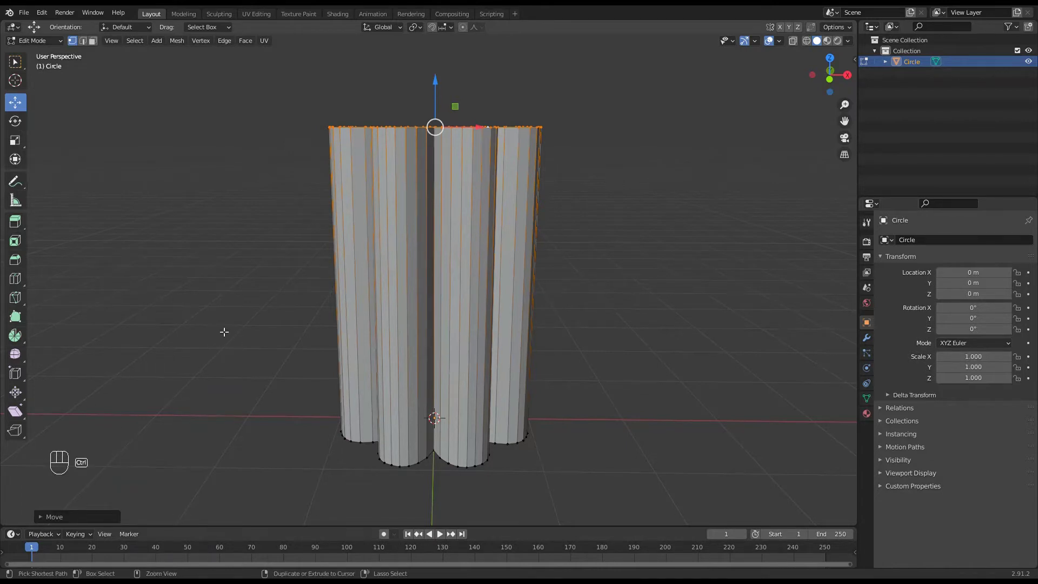
Loop-cut the column into many horizontal rings, undoing and redoing the cut
key(ctrl+r)
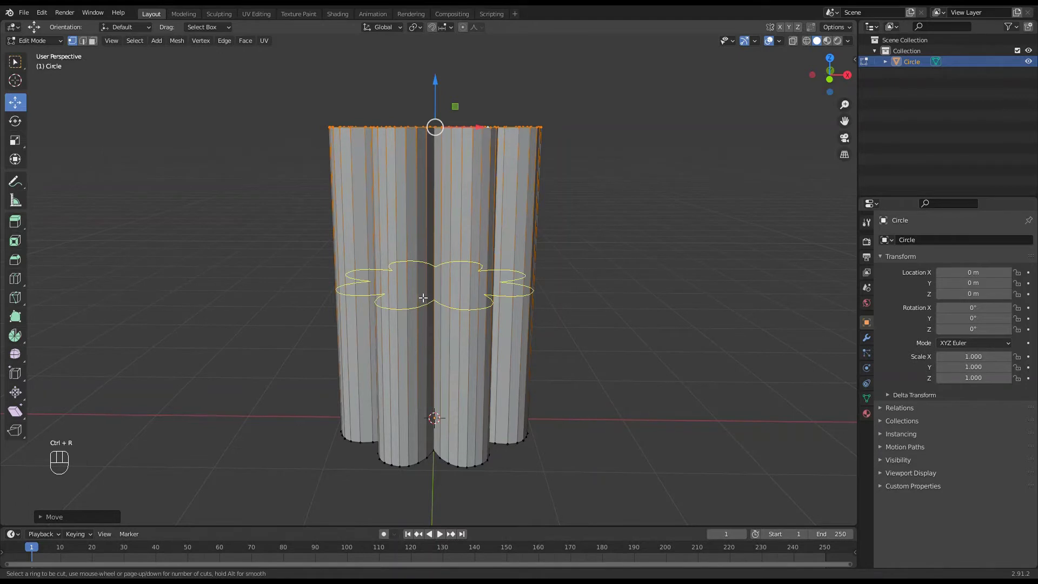
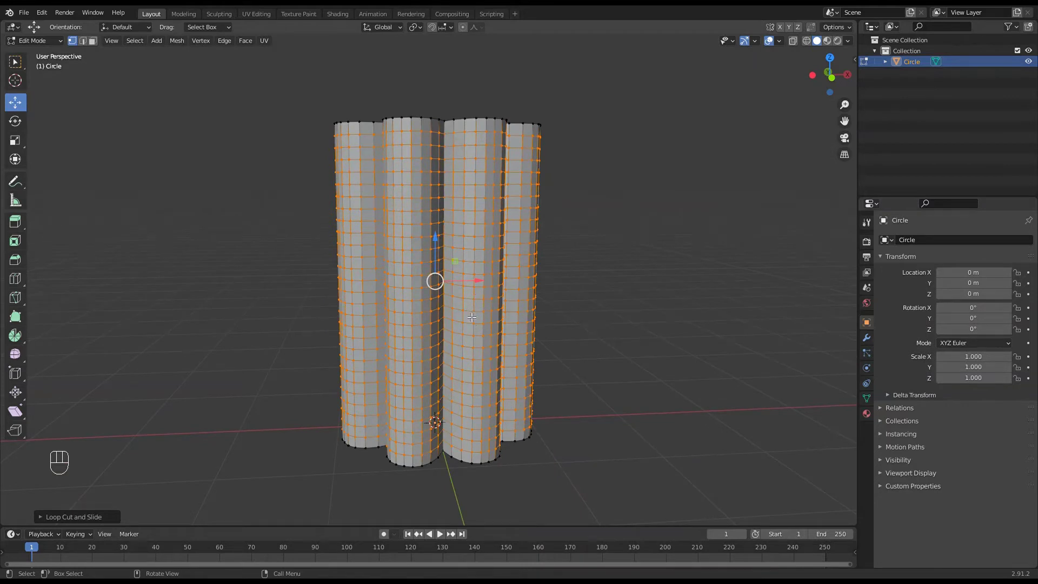
drag(471, 314, 483, 317)
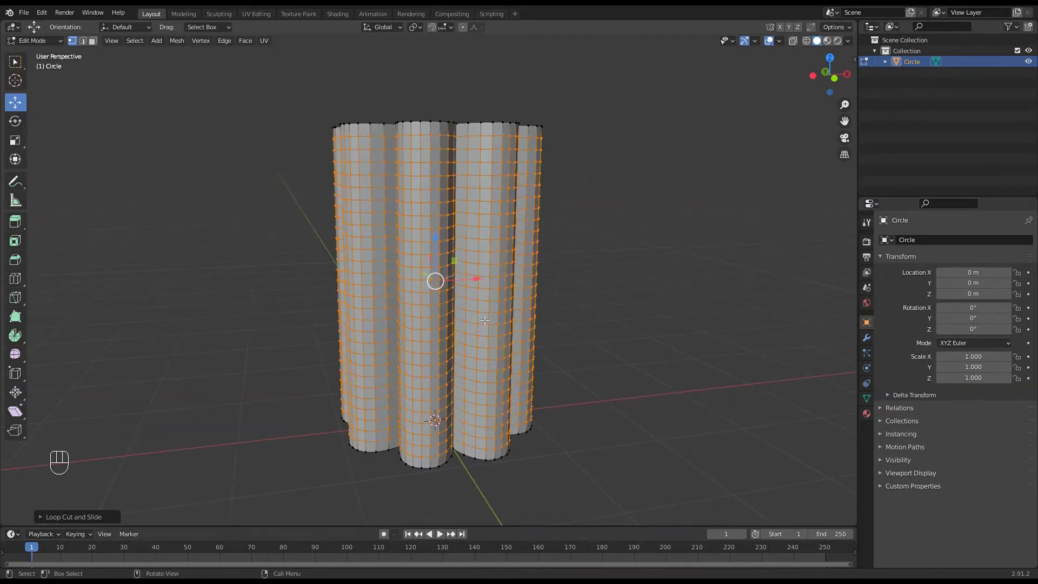
key(ctrl+z)
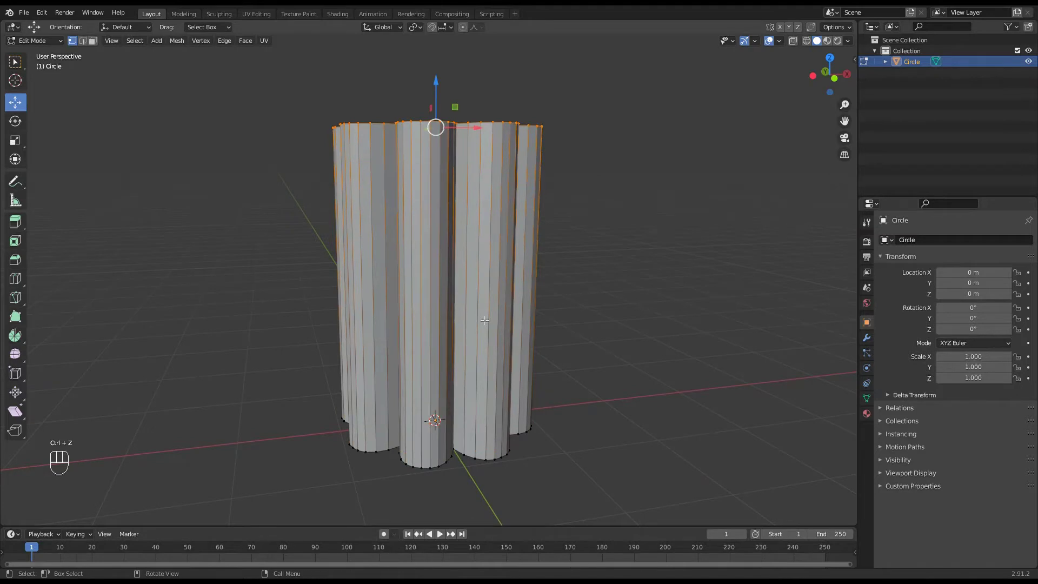
key(ctrl+r)
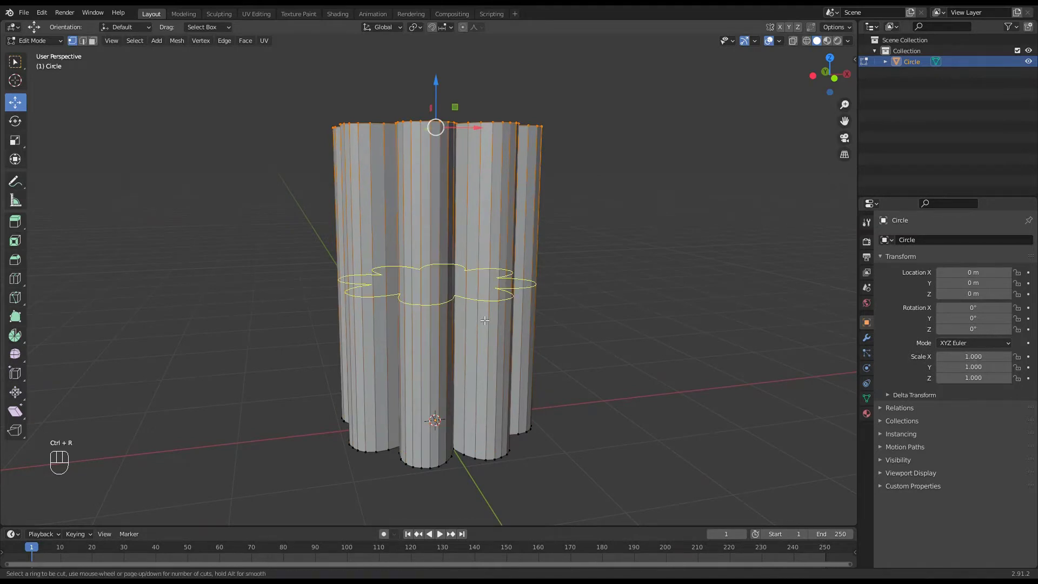
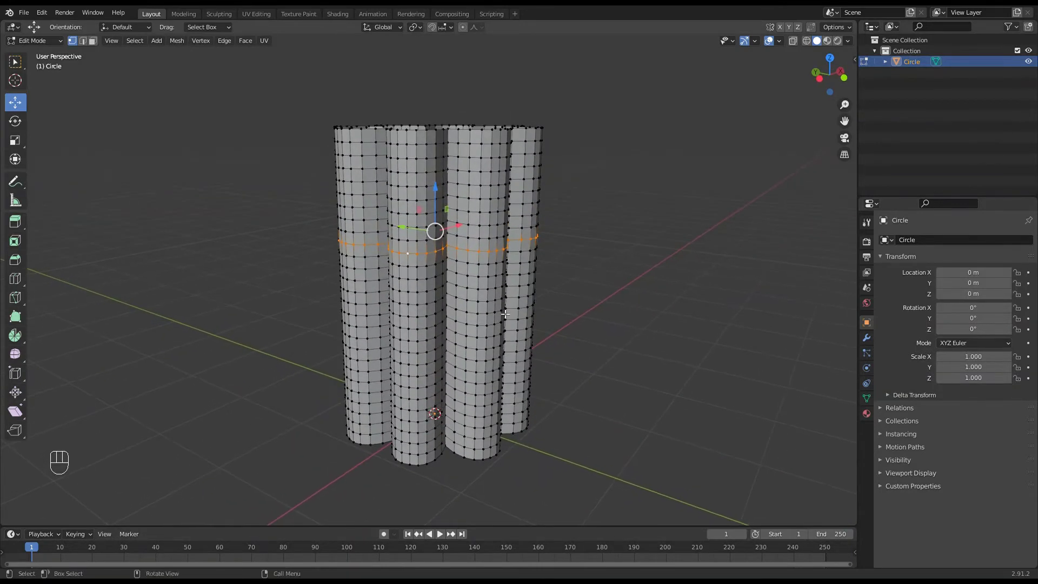
Scale the middle ring outward with proportional editing into a smooth bulge
click(468, 32)
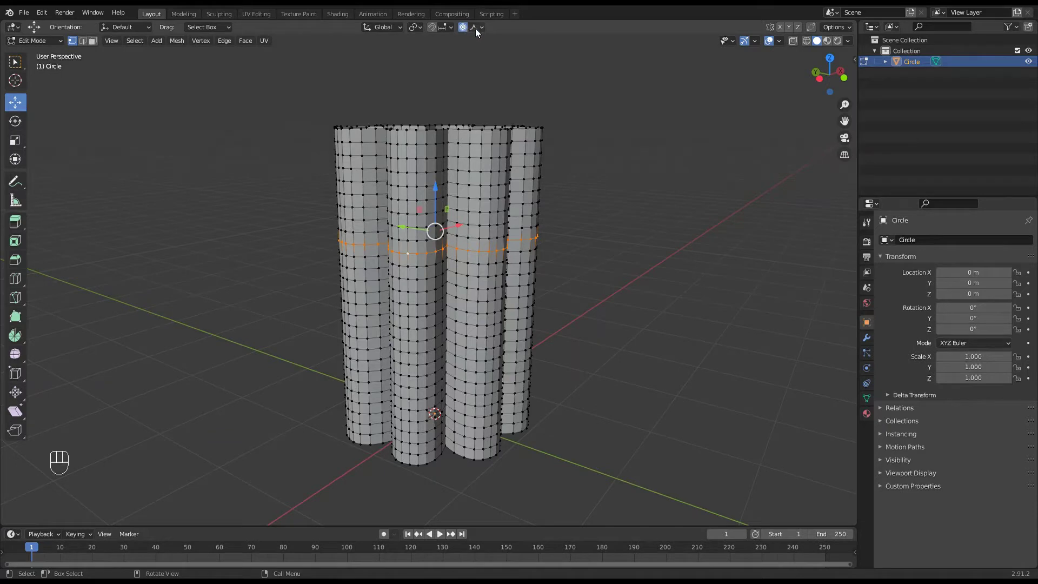
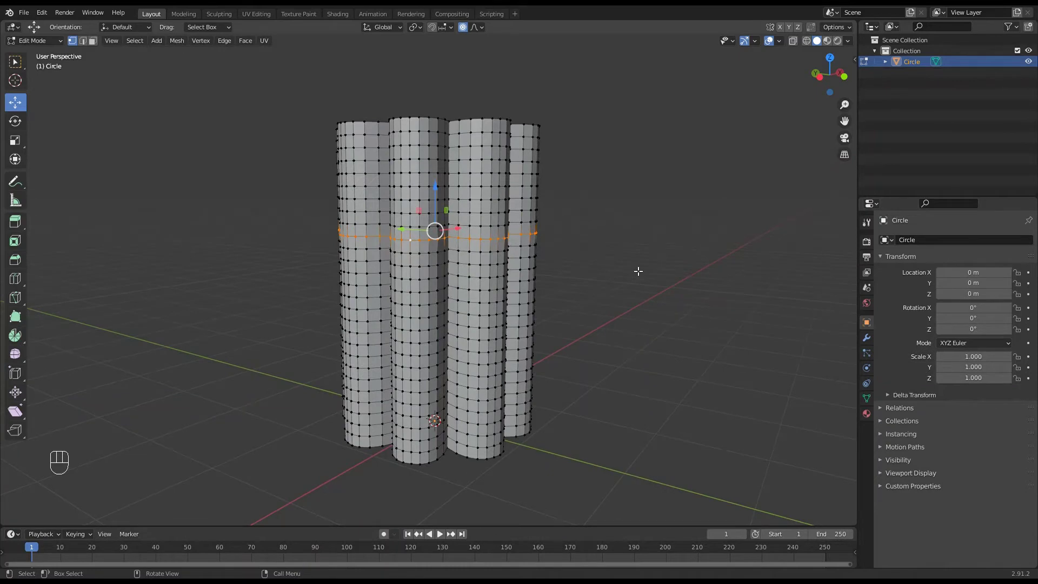
key(s)
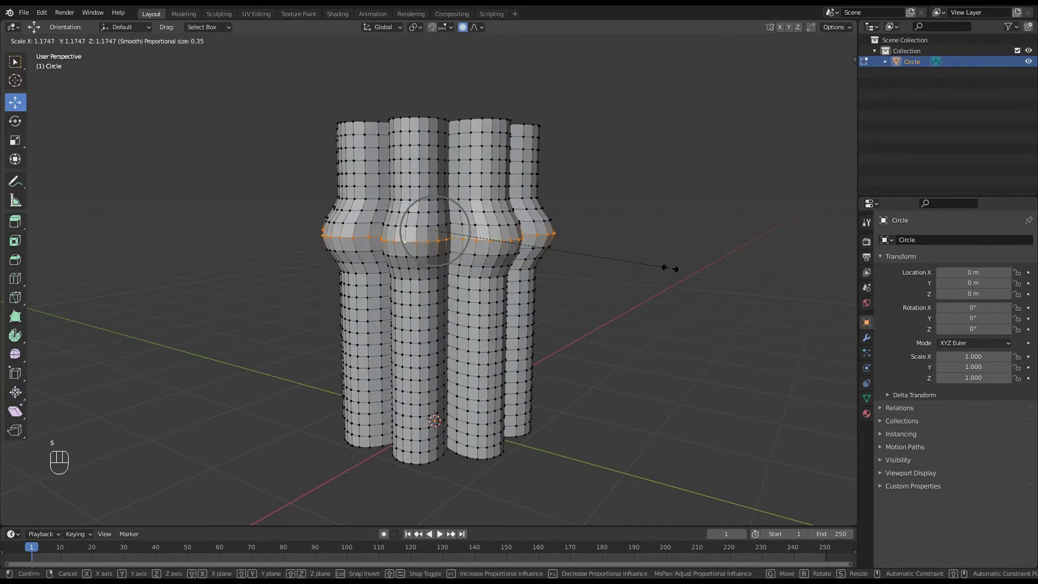
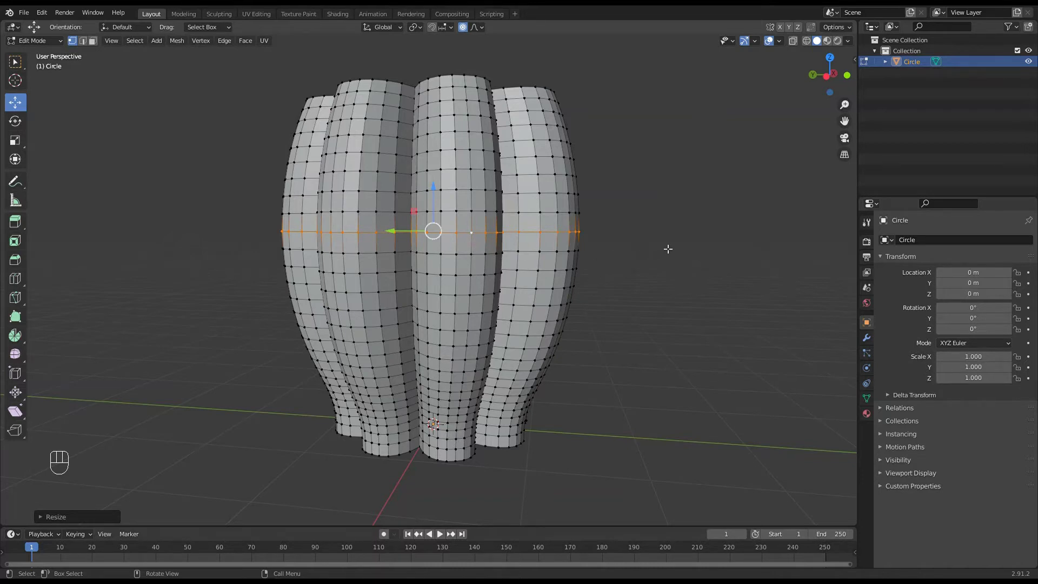
Redo the bulge with a wider falloff for a rounded belly, then shrink the top rim
key(ctrl+z)
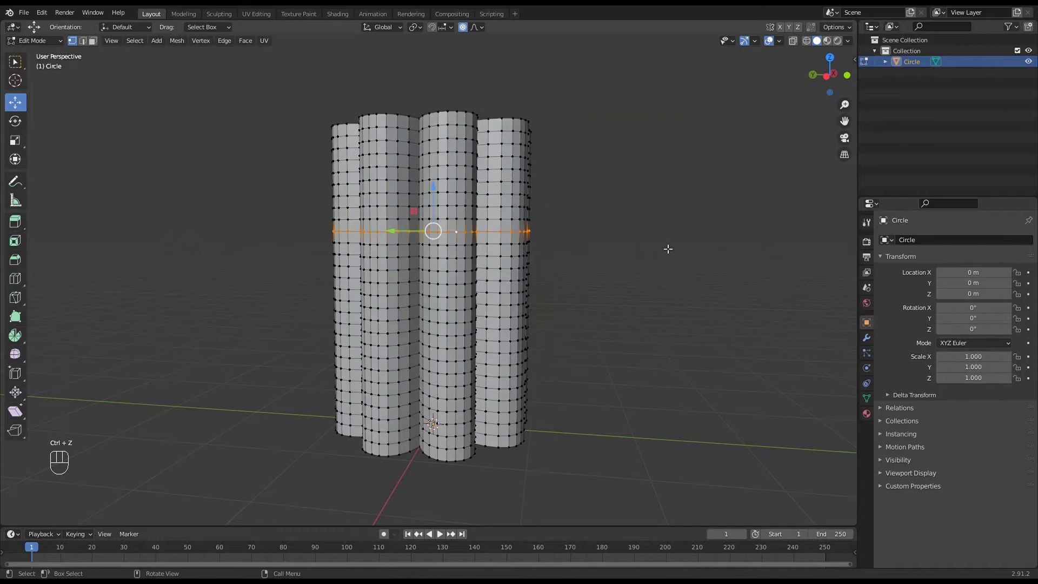
key(s)
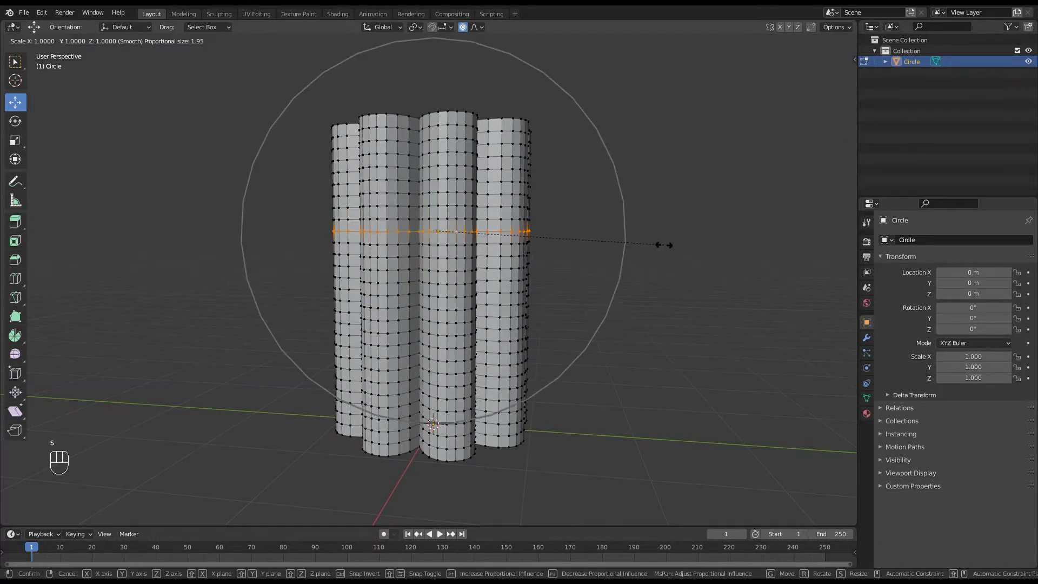
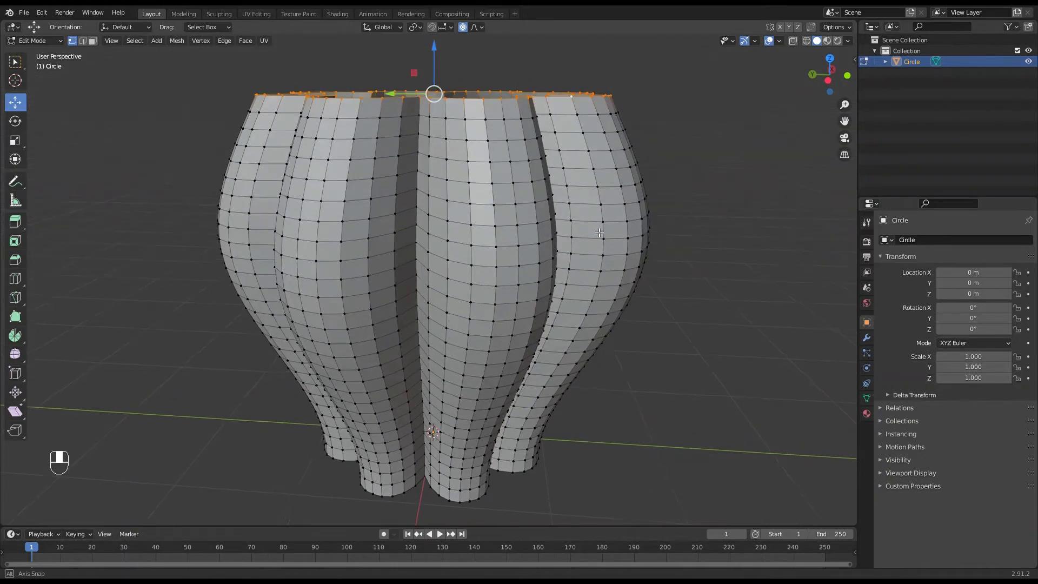
key(s)
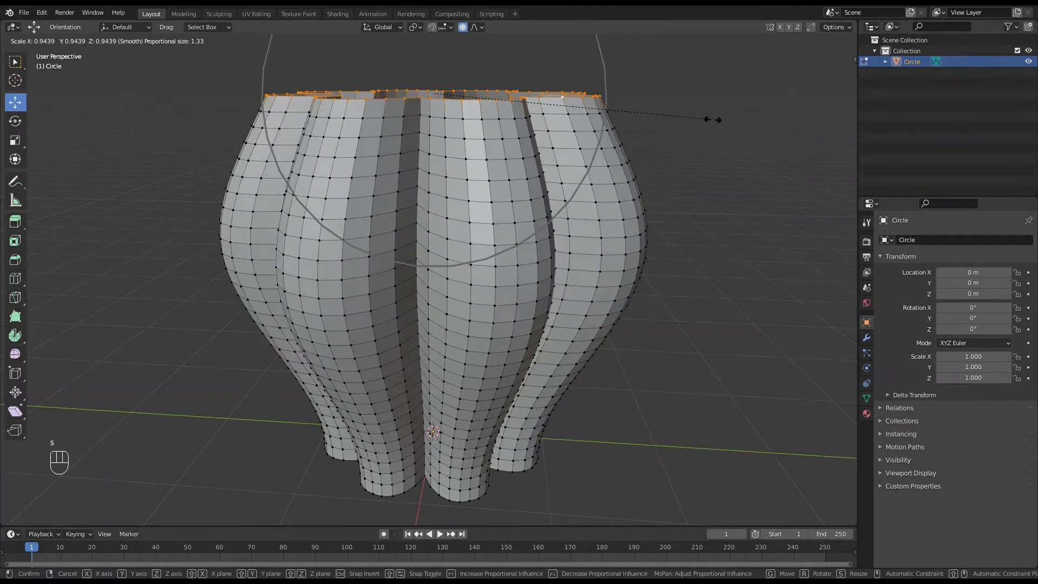
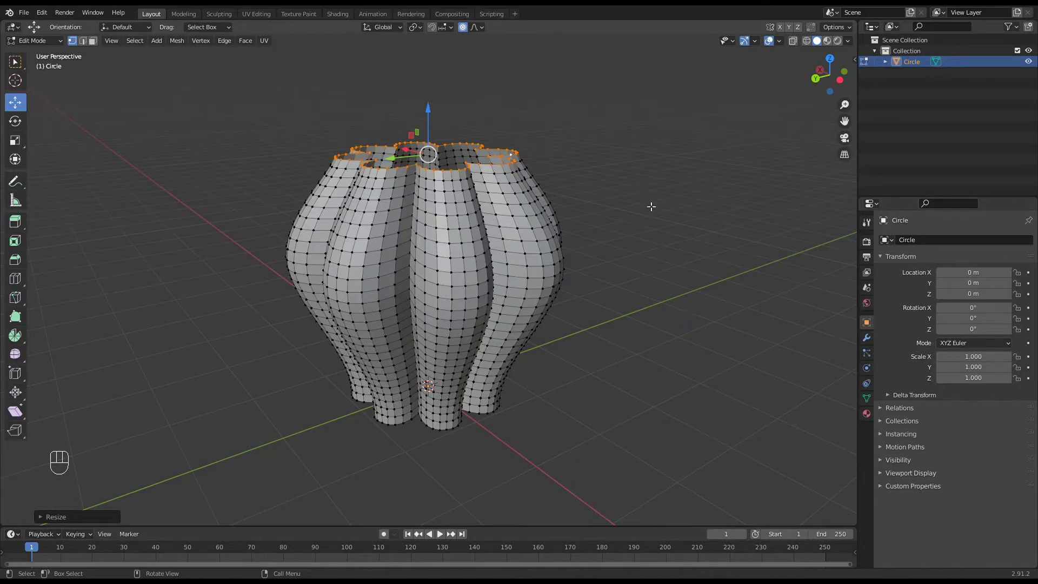
Rotate the rim around Z with smooth falloff so the flutes spiral up the vase
key(r)
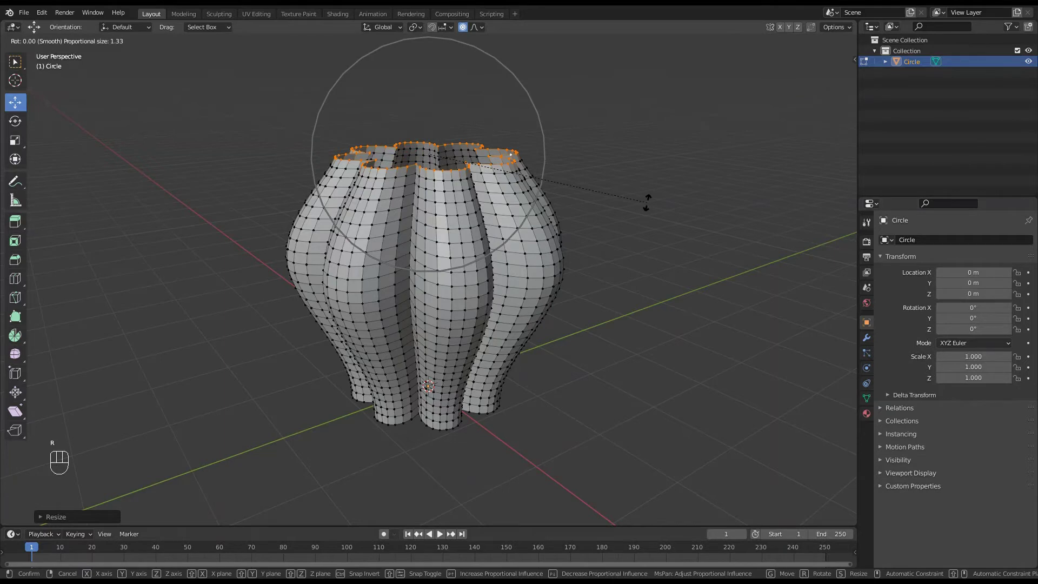
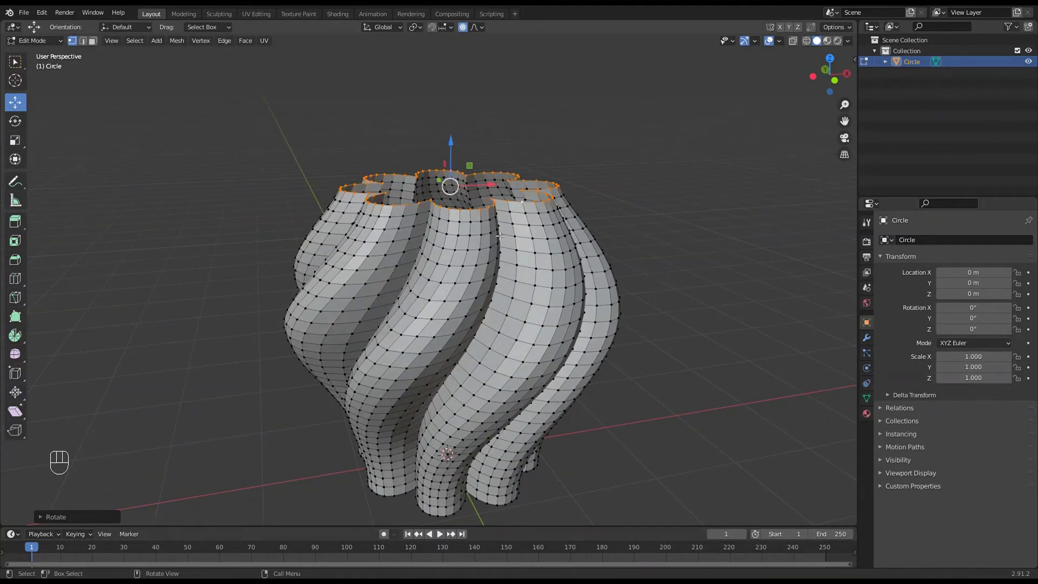
Extrude the rim into a narrow neck, add an edge ring near the top, and flare the rim outward
key(e)
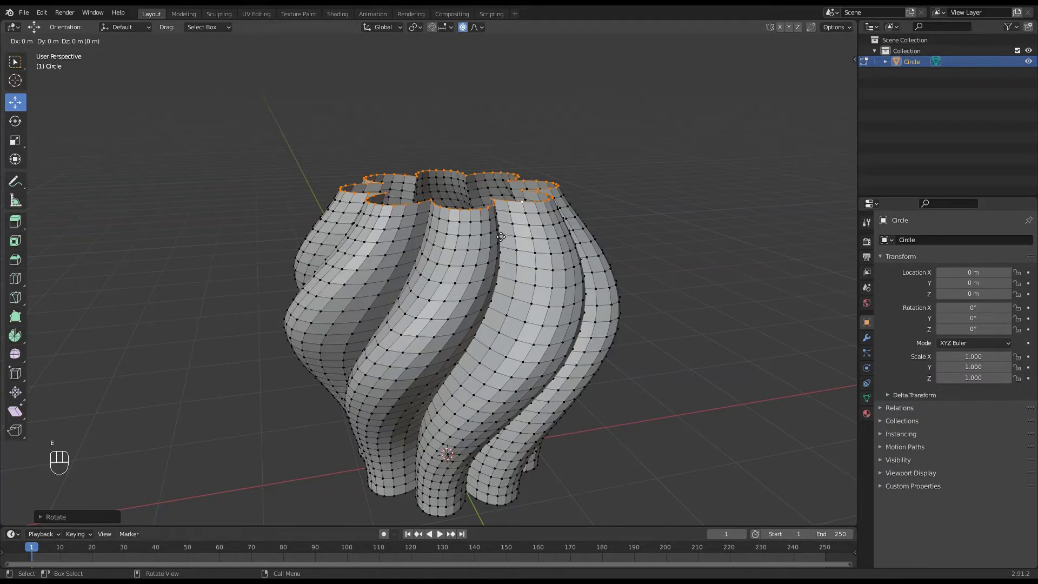
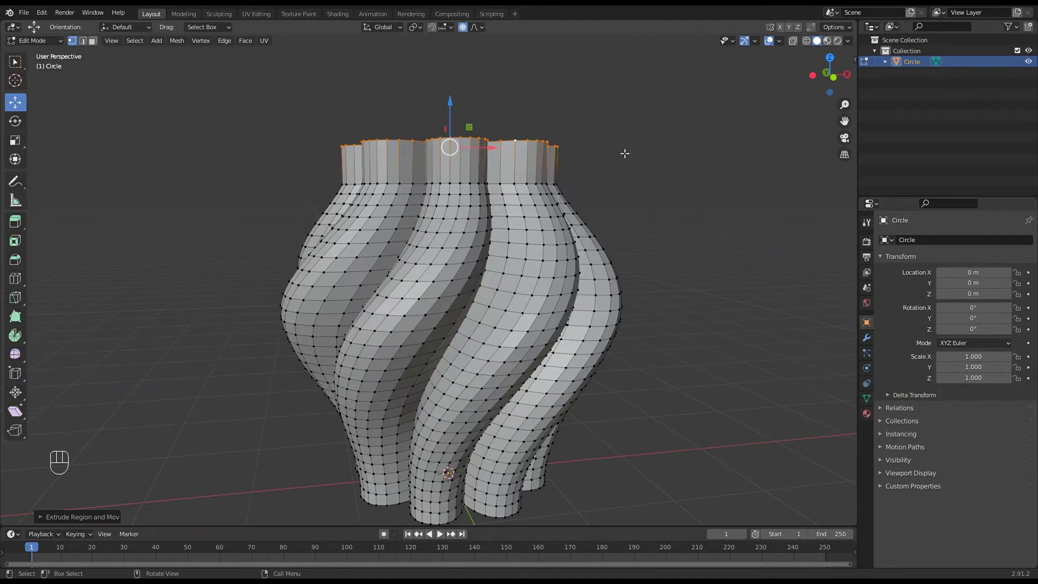
key(e)
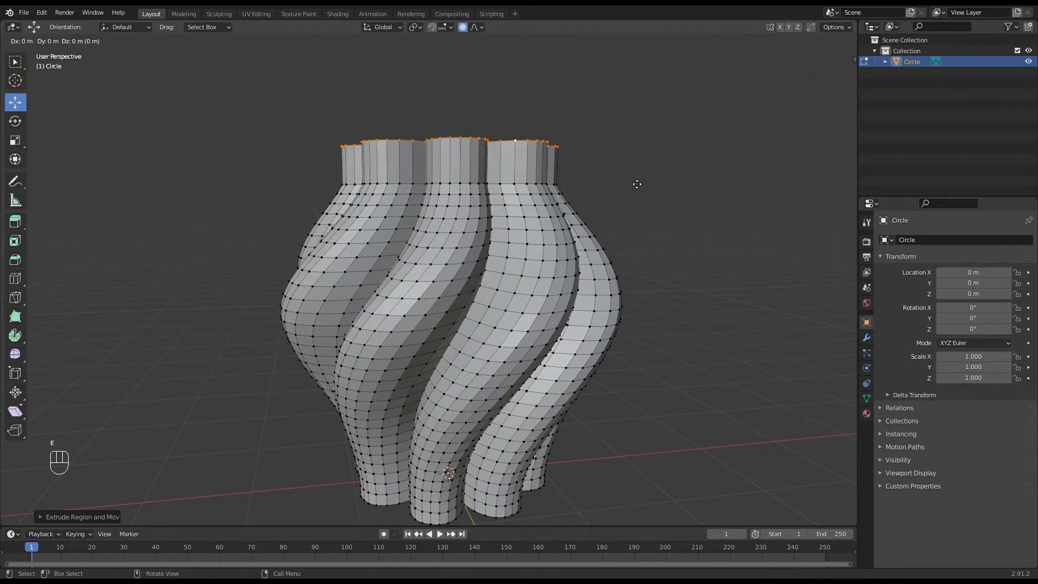
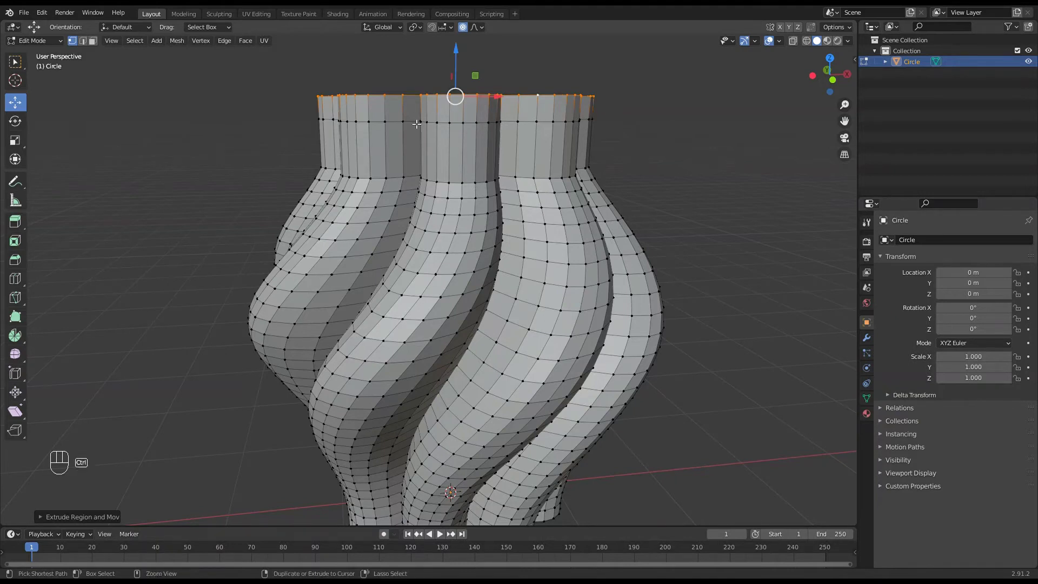
key(ctrl+r)
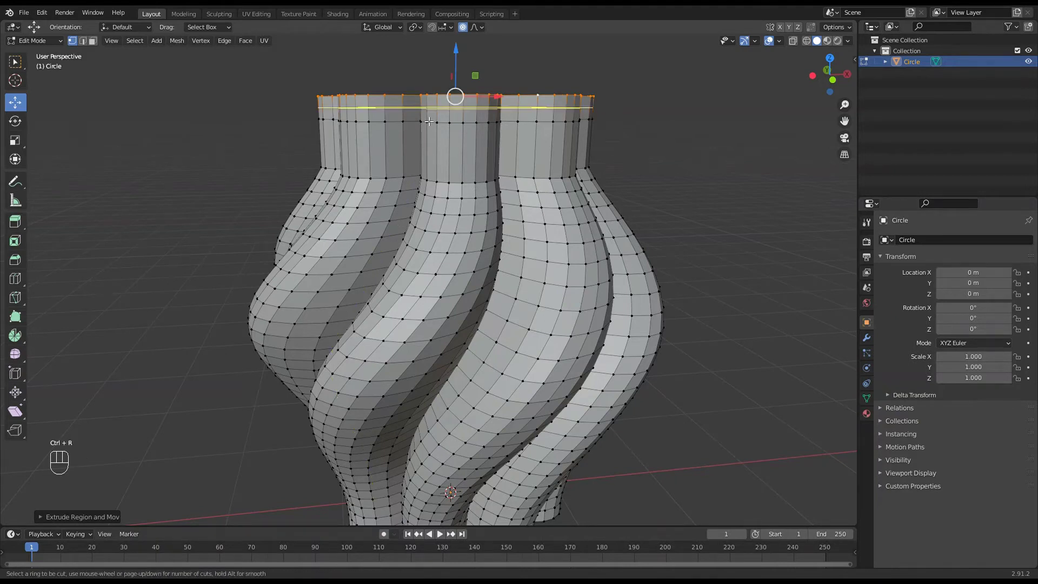
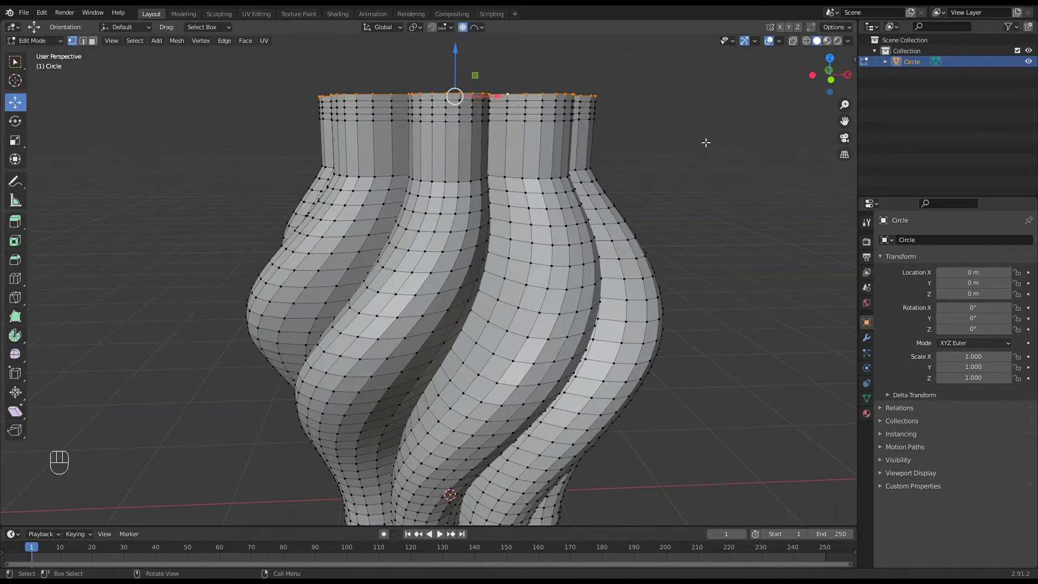
key(s)
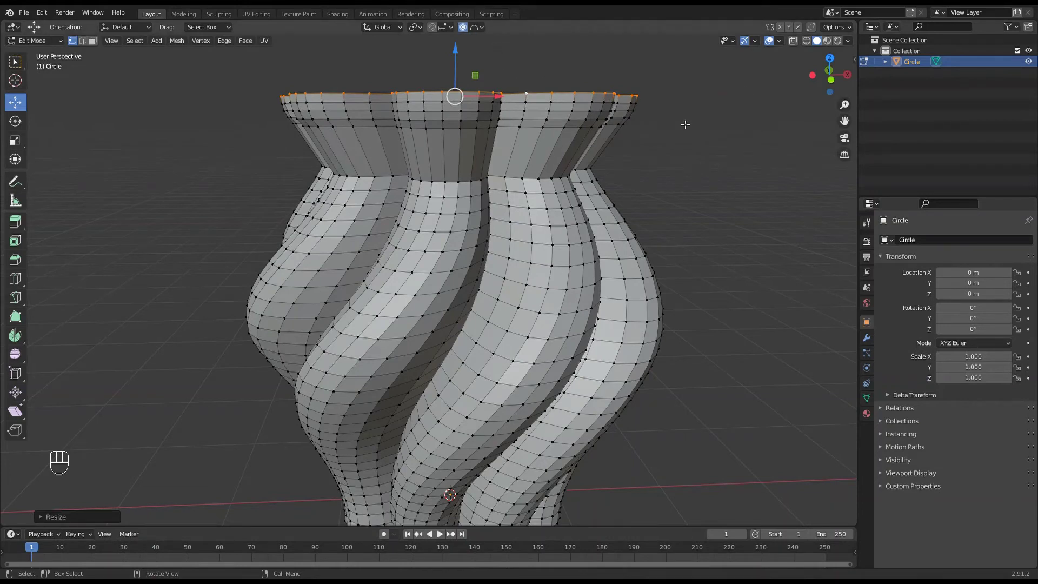
Undo the sharp flare and widen the top rim again with proportional editing for a gentle lip
key(ctrl+z)
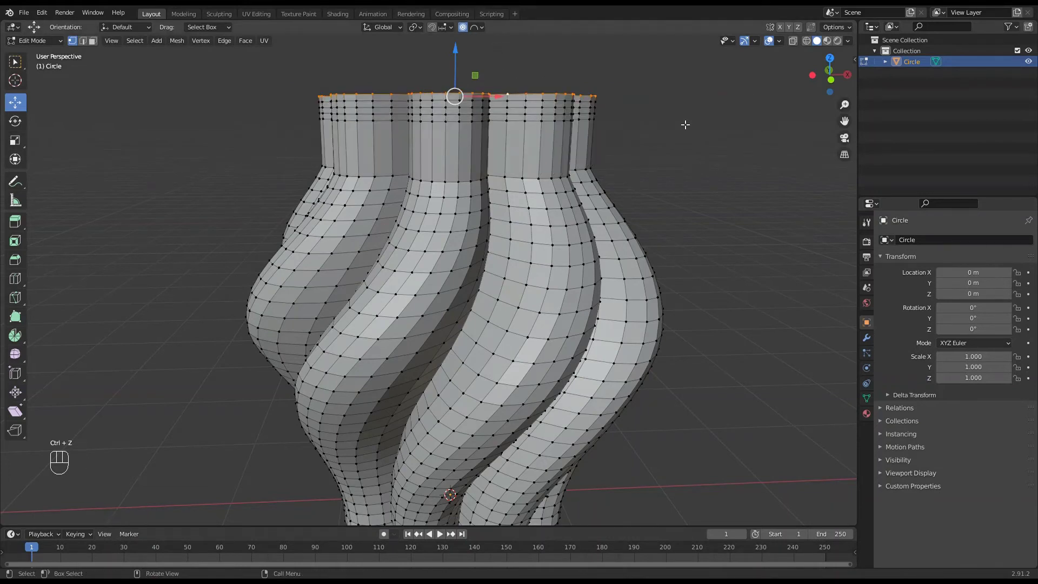
drag(484, 31, 594, 128)
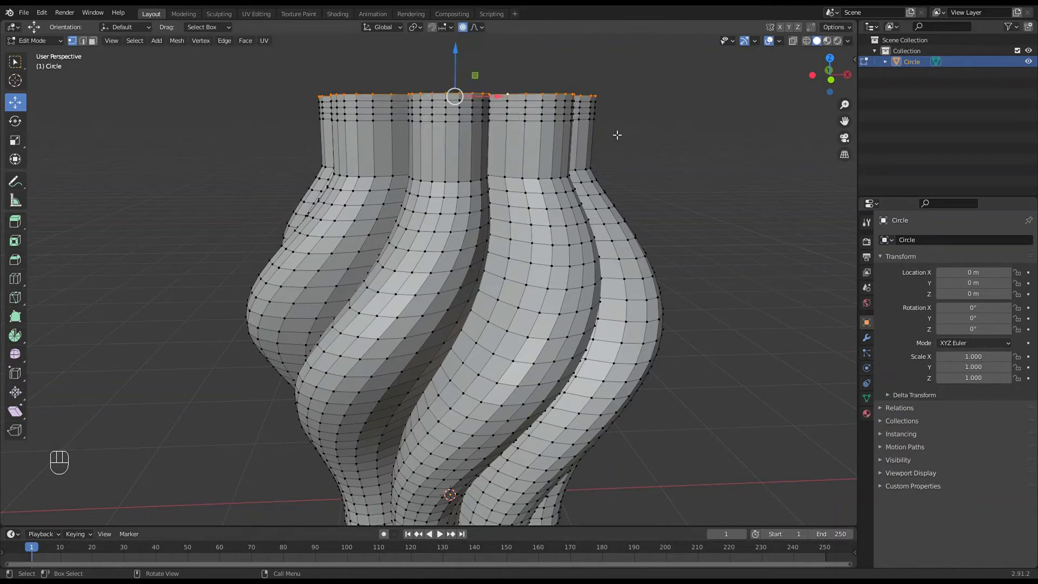
key(s)
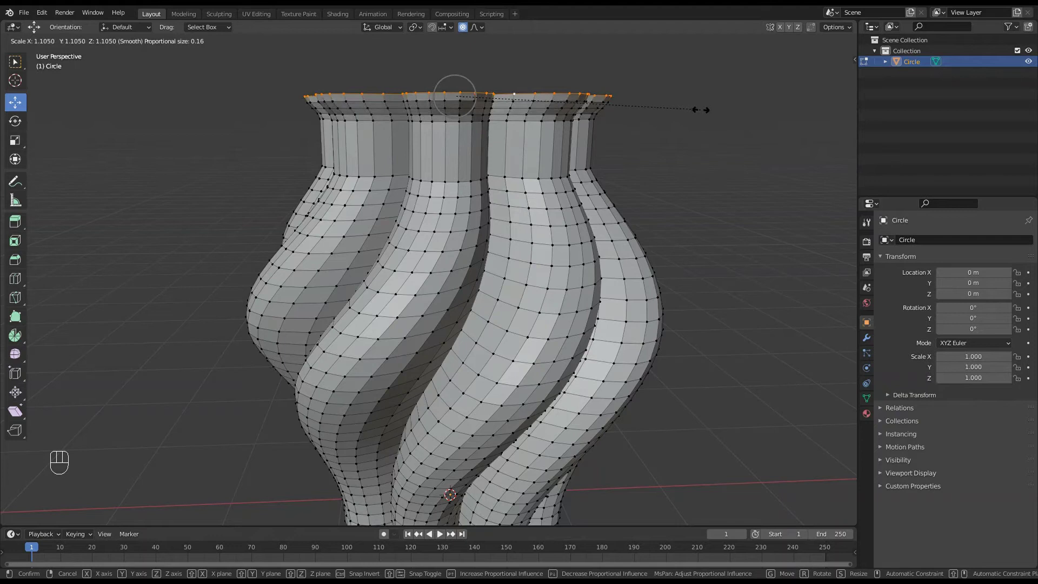
click(466, 31)
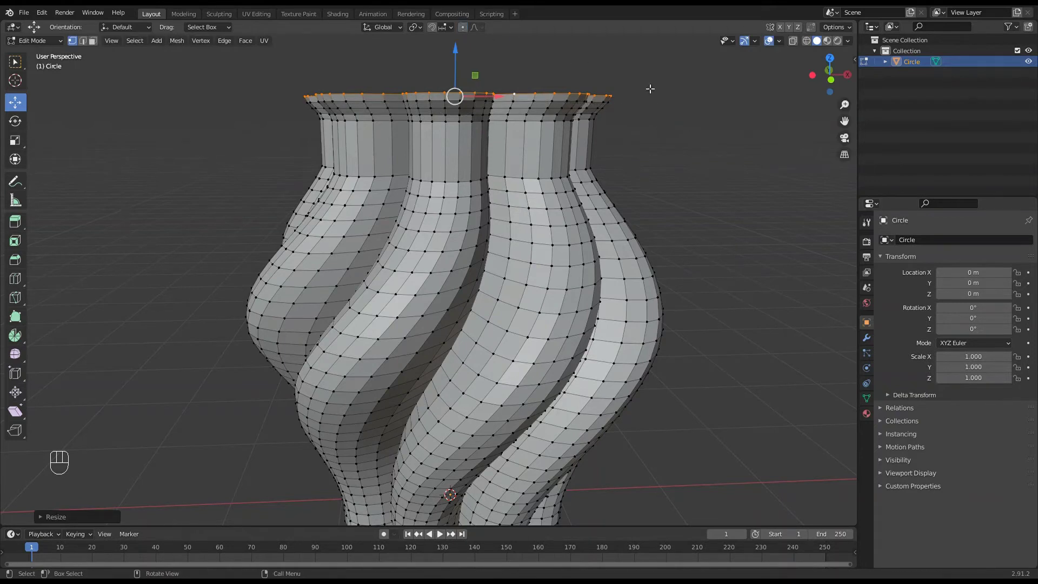
key(s)
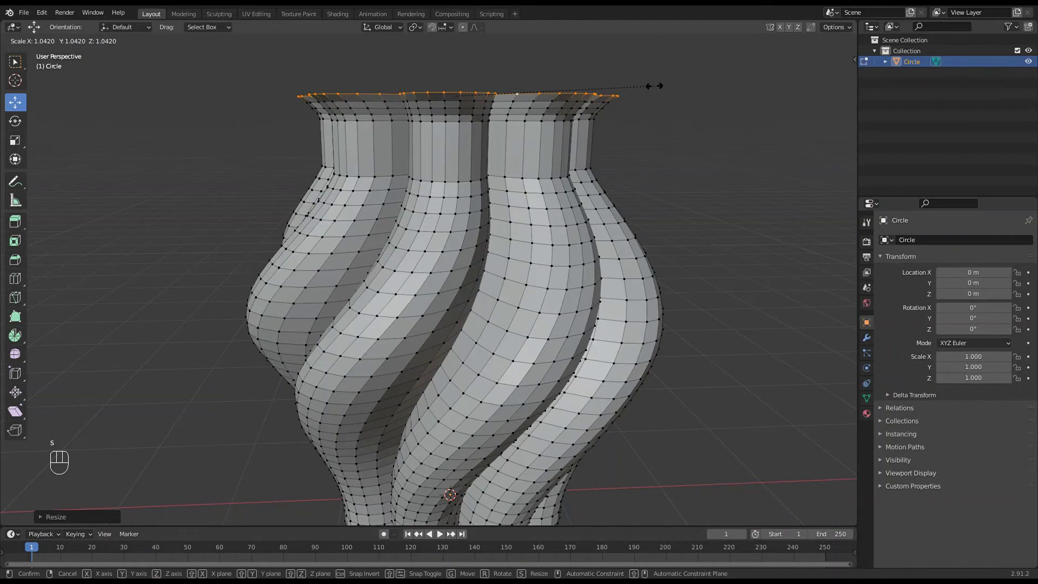
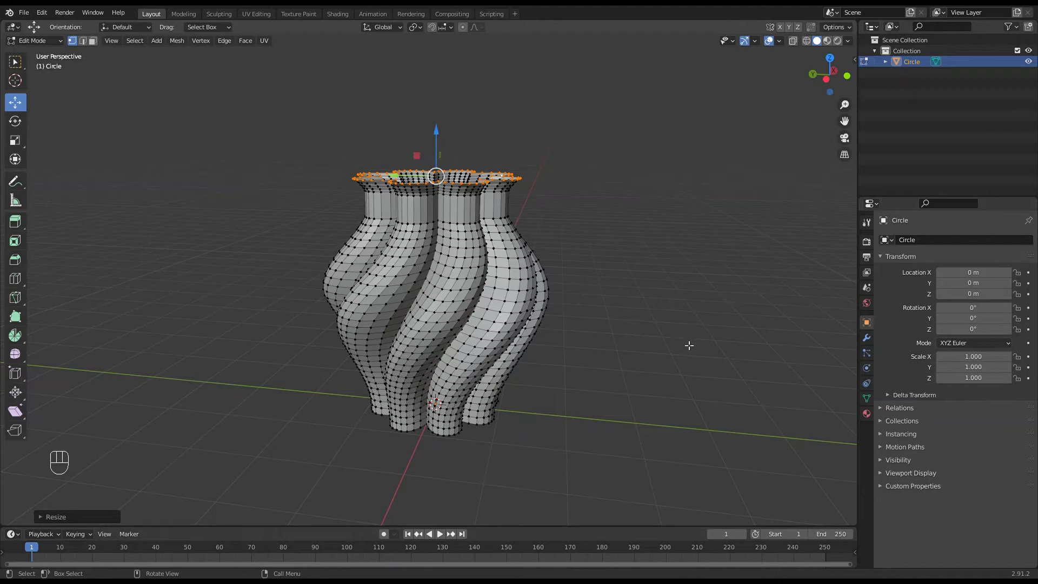
Return to Object Mode and orbit around the finished vase to inspect its rim and profile
key(Tab)
drag(700, 347, 681, 346)
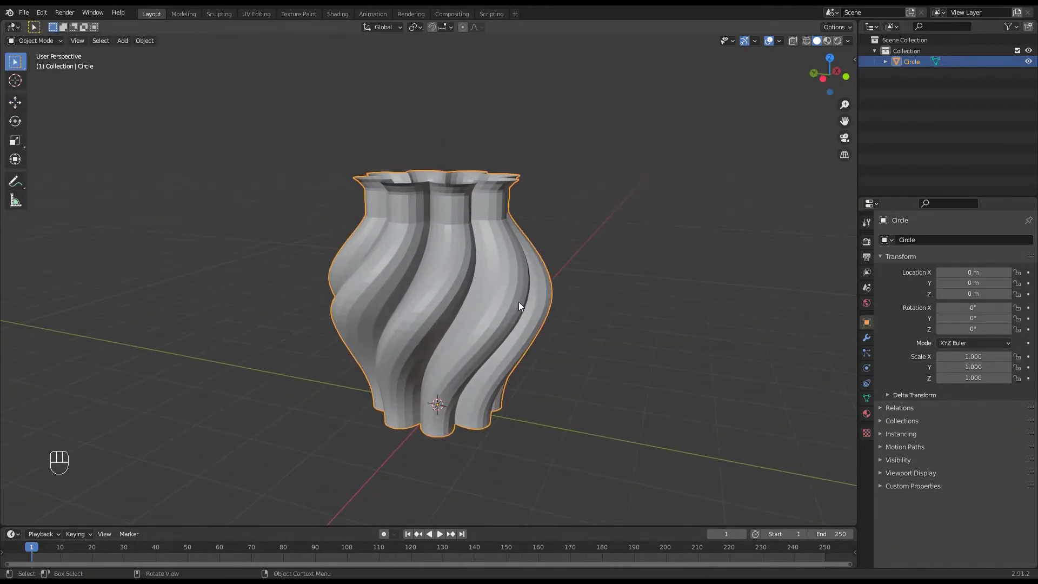
drag(509, 315, 527, 314)
drag(507, 312, 536, 321)
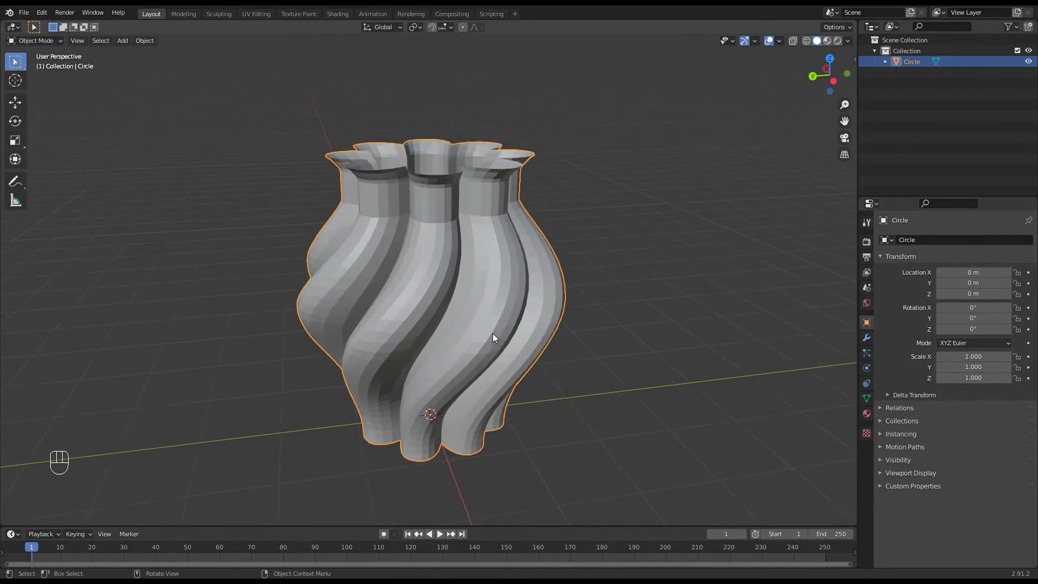
drag(498, 330, 483, 318)
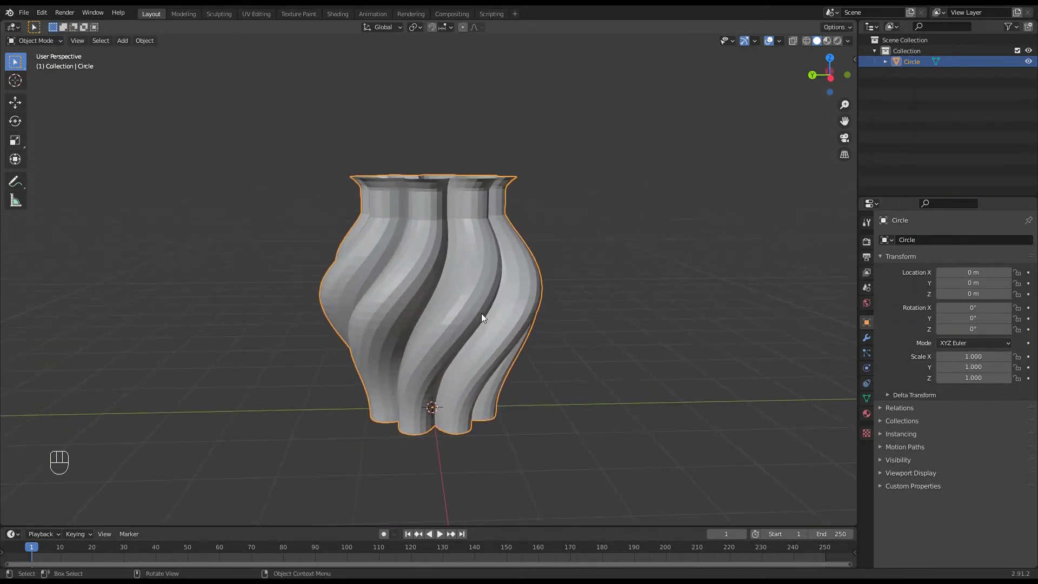
drag(476, 327, 478, 331)
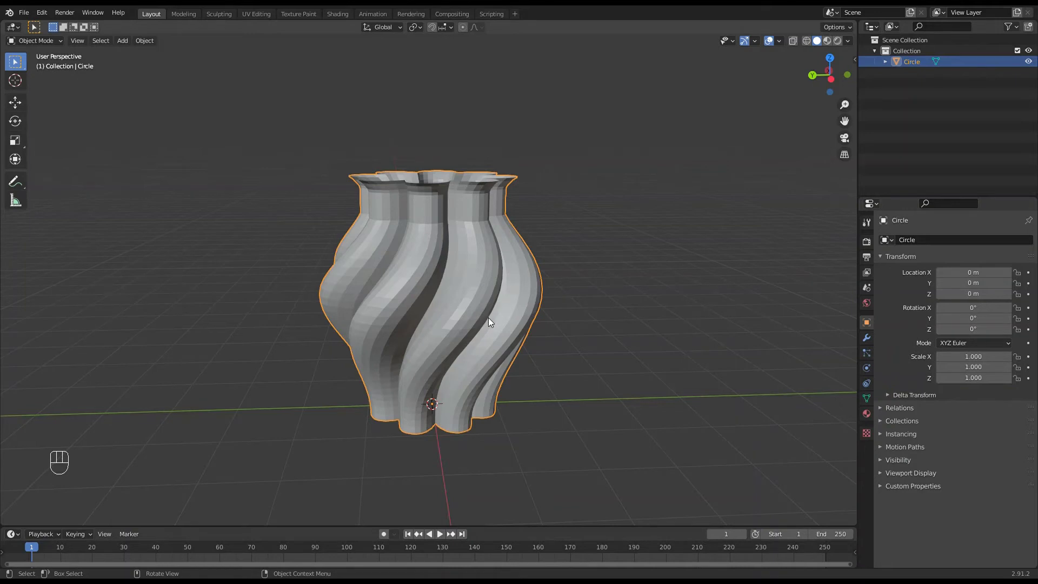
middle_click(470, 326)
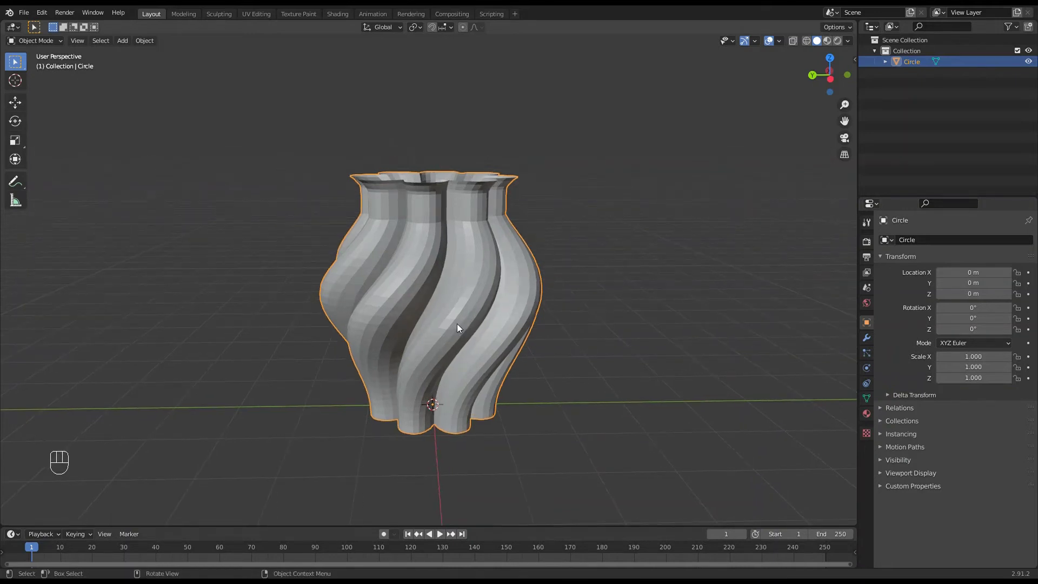
Duplicate the vase twice, placing one copy to the right and the other to the left of the original
key(shift+d)
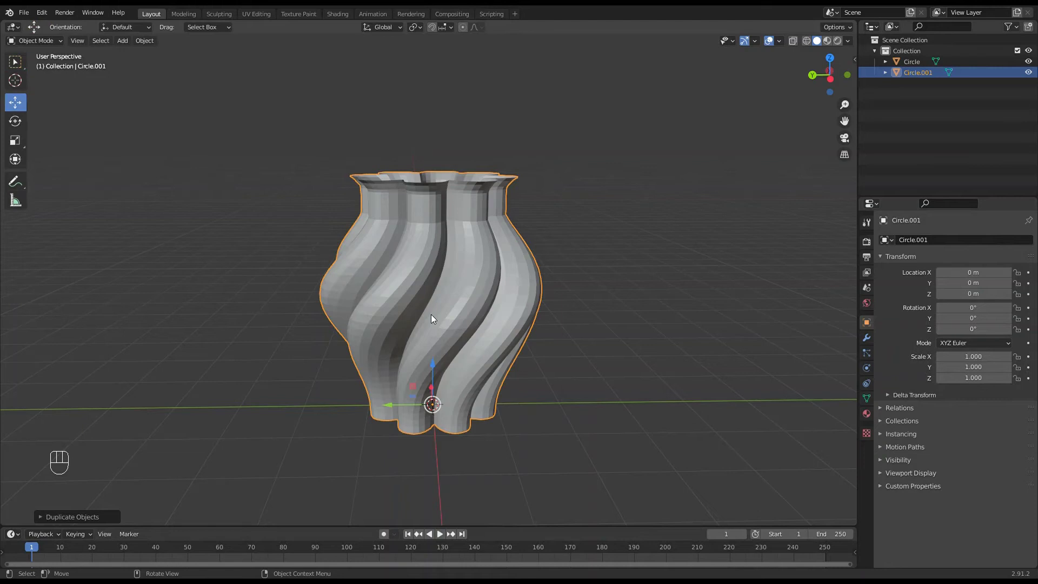
drag(393, 409, 415, 355)
click(440, 331)
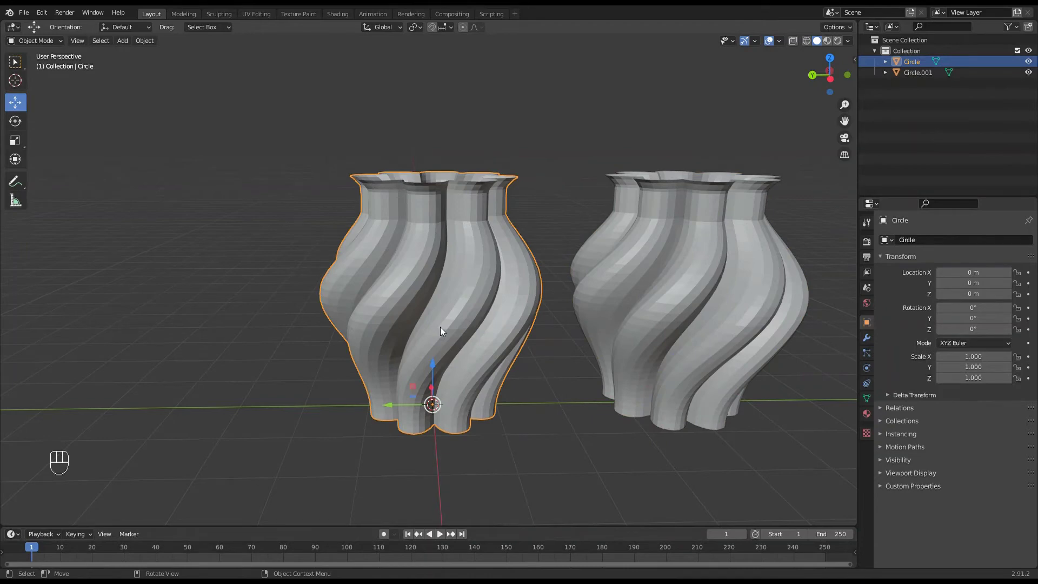
key(shift+d)
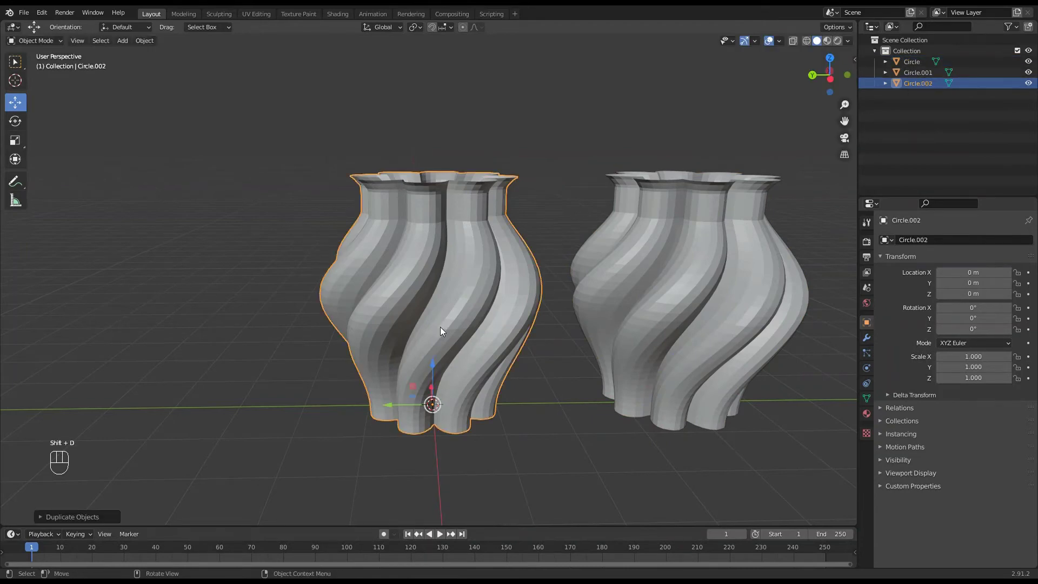
drag(394, 409, 273, 401)
drag(332, 380, 320, 377)
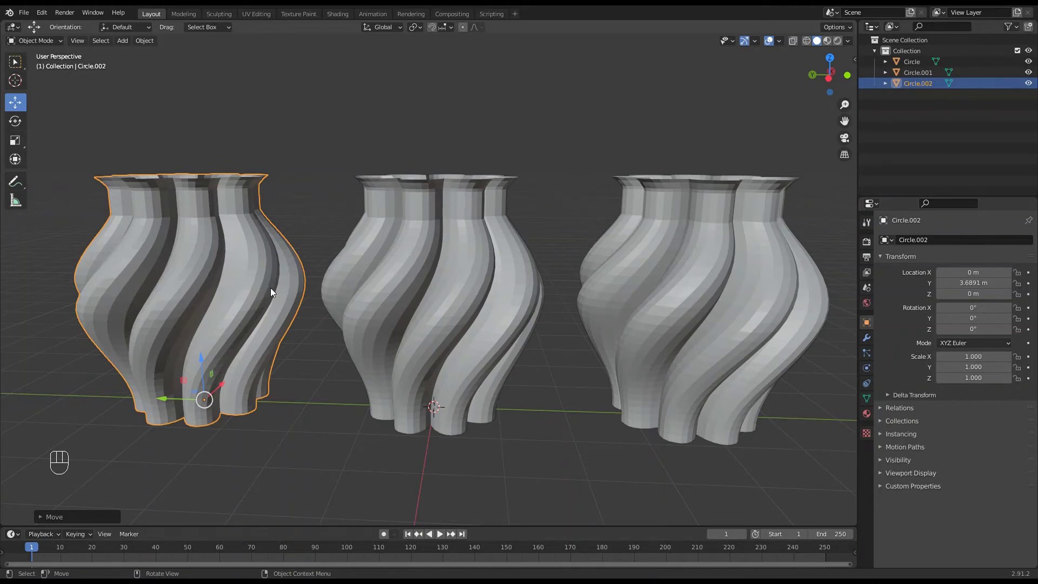
Stretch the left vase taller along Z, then select the middle vase for further editing
key(s)
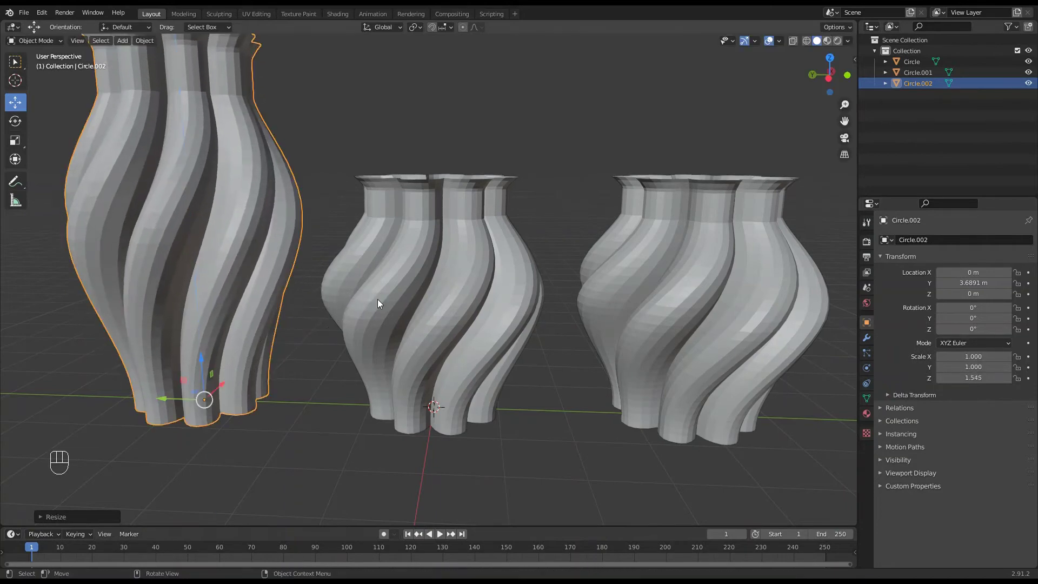
middle_click(375, 282)
click(379, 278)
right_click(378, 277)
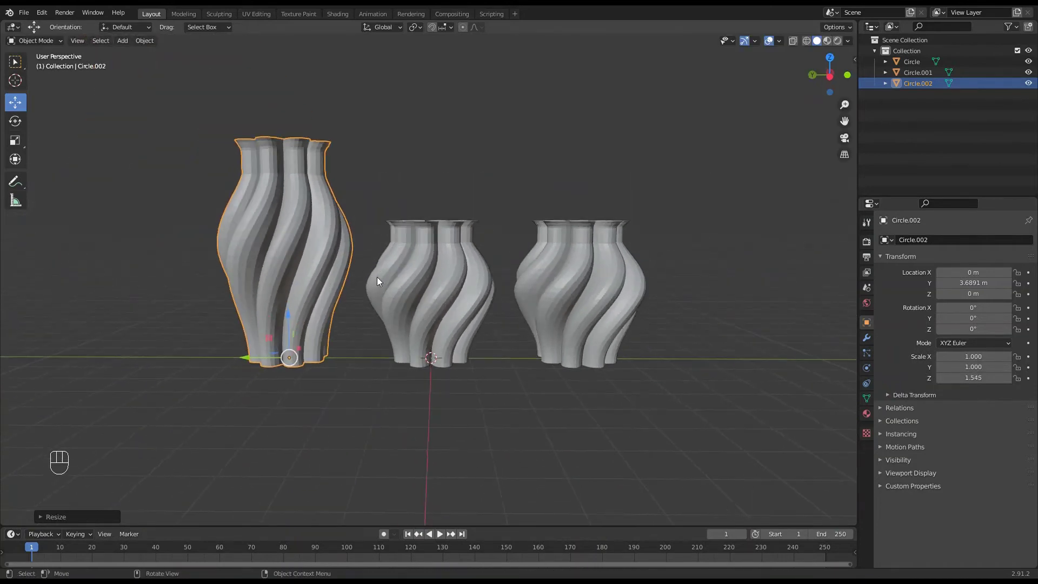
click(588, 296)
click(541, 362)
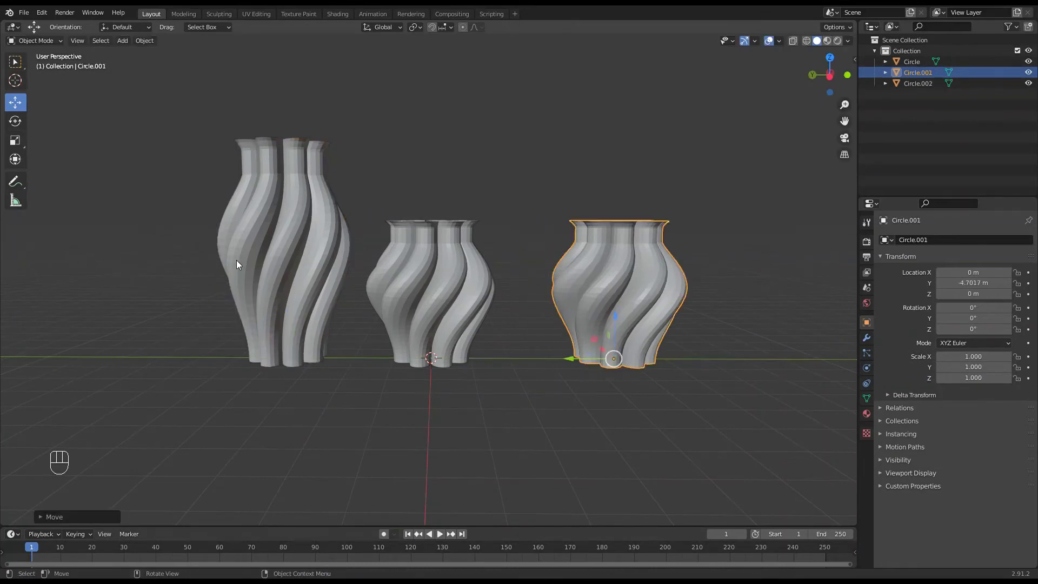
click(268, 271)
click(250, 359)
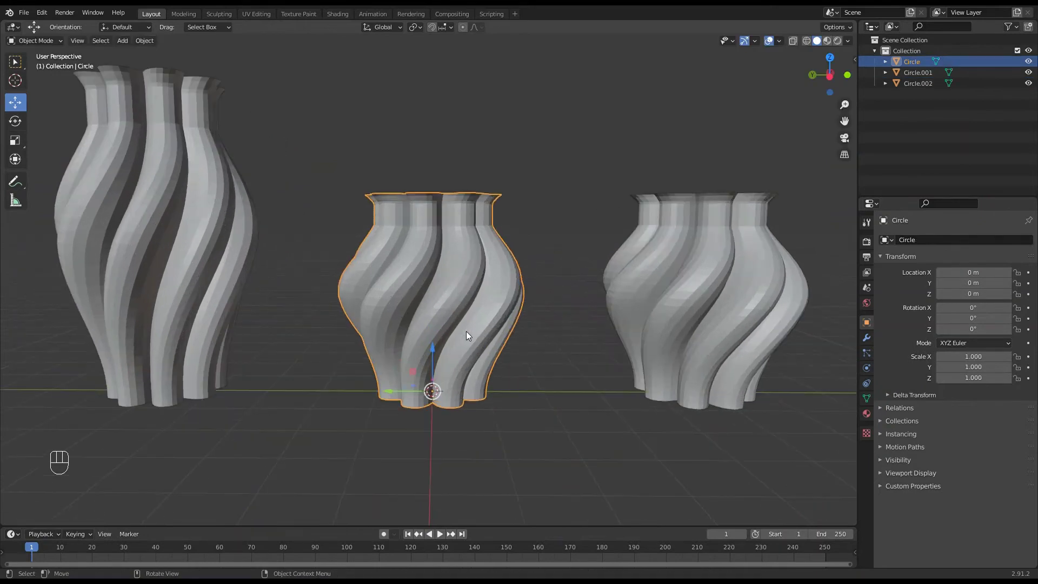
drag(469, 334, 475, 338)
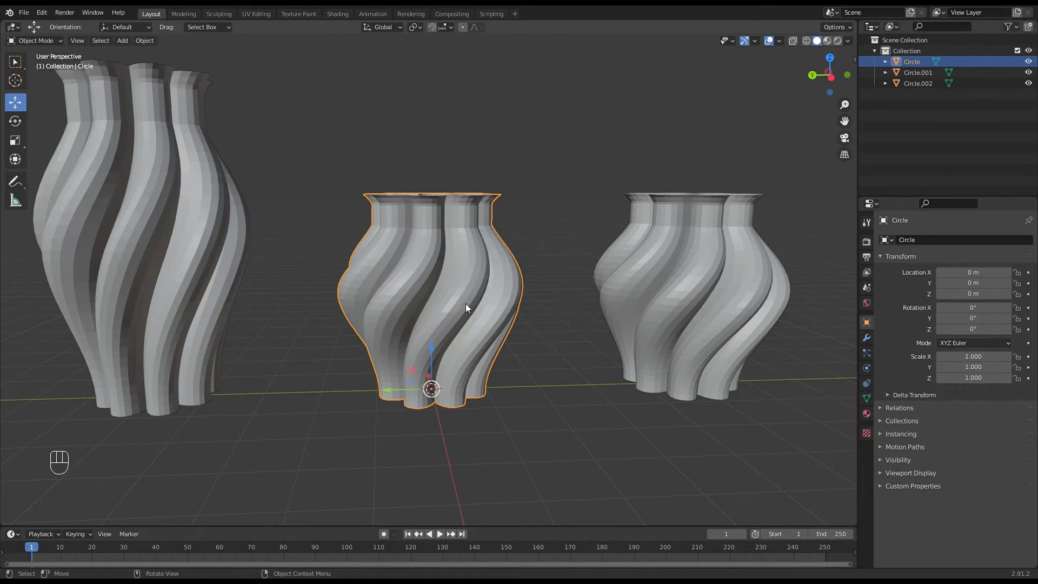
Edit the middle vase's mesh and scale its bottom vertex ring outward with smooth falloff
key(Tab)
drag(471, 310, 469, 299)
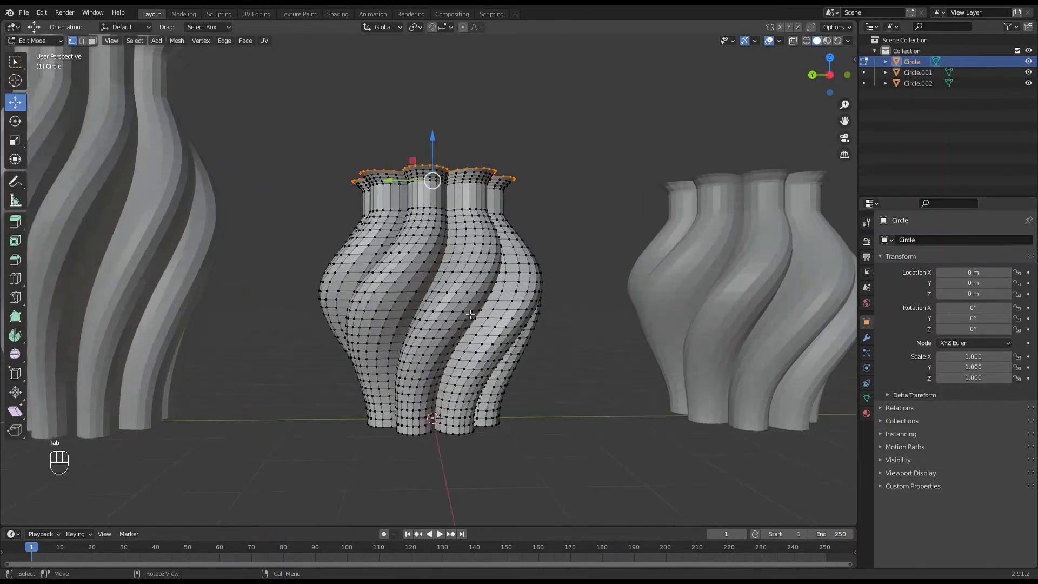
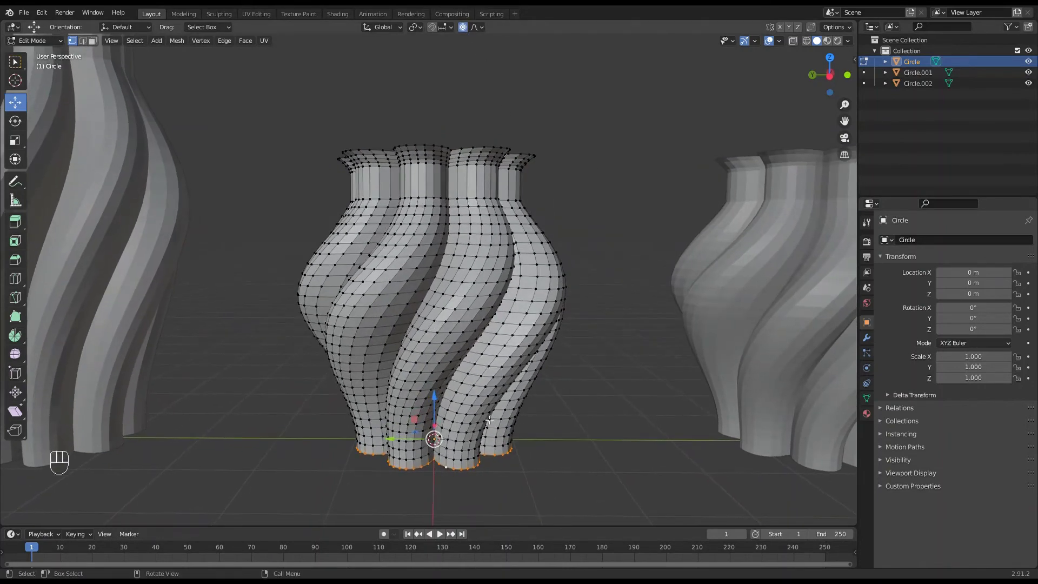
key(s)
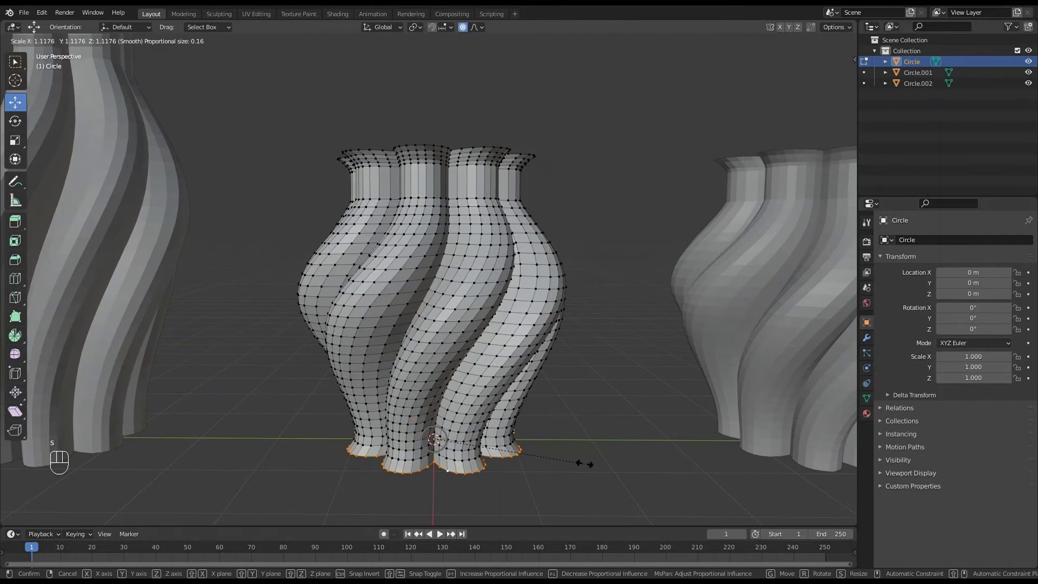
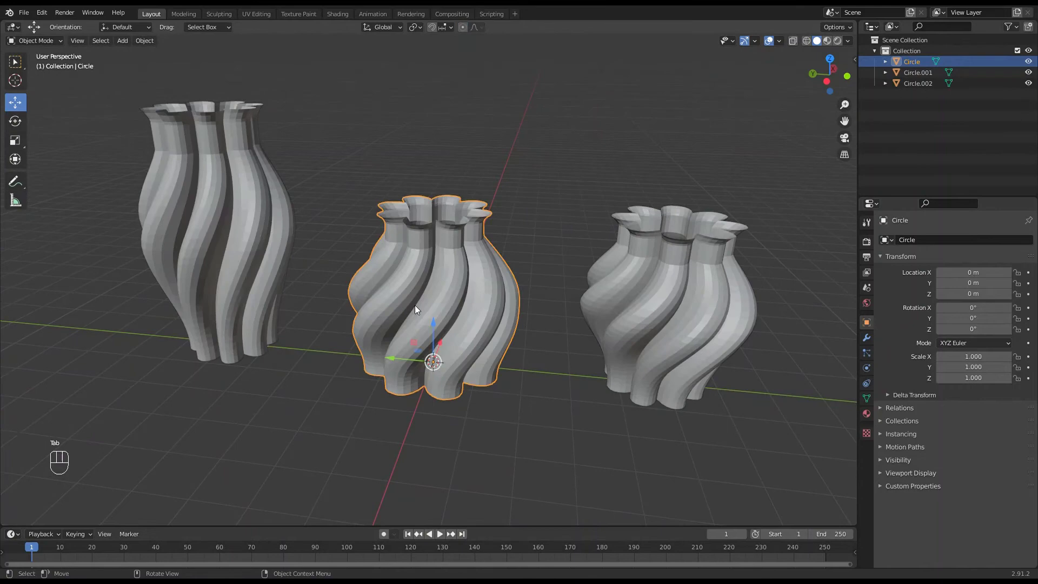
Scale the right-hand vase to about 0.594 along X and 1.142 along Z
click(669, 304)
drag(711, 361, 718, 422)
key(s)
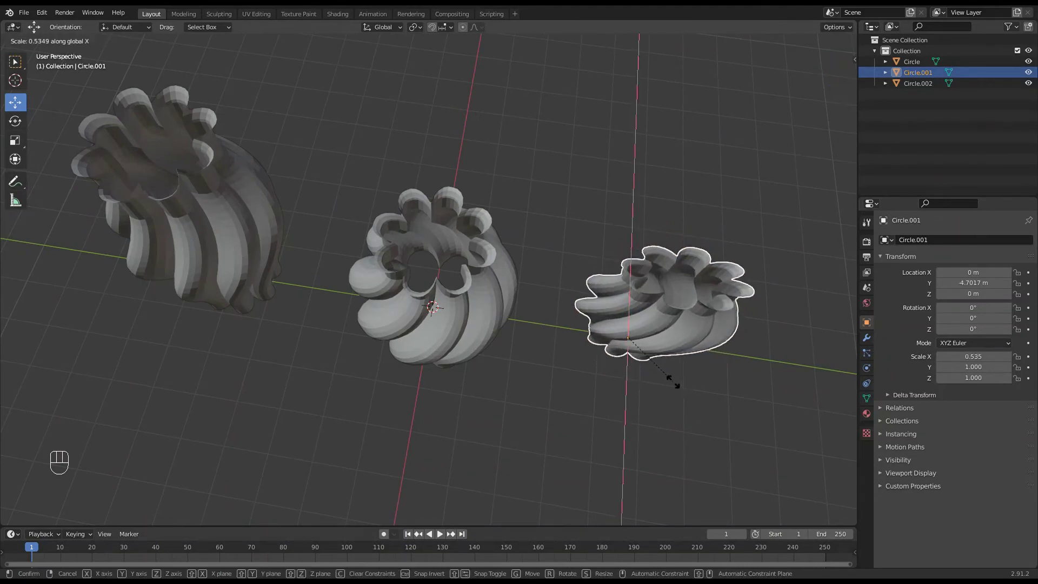
drag(708, 373, 697, 311)
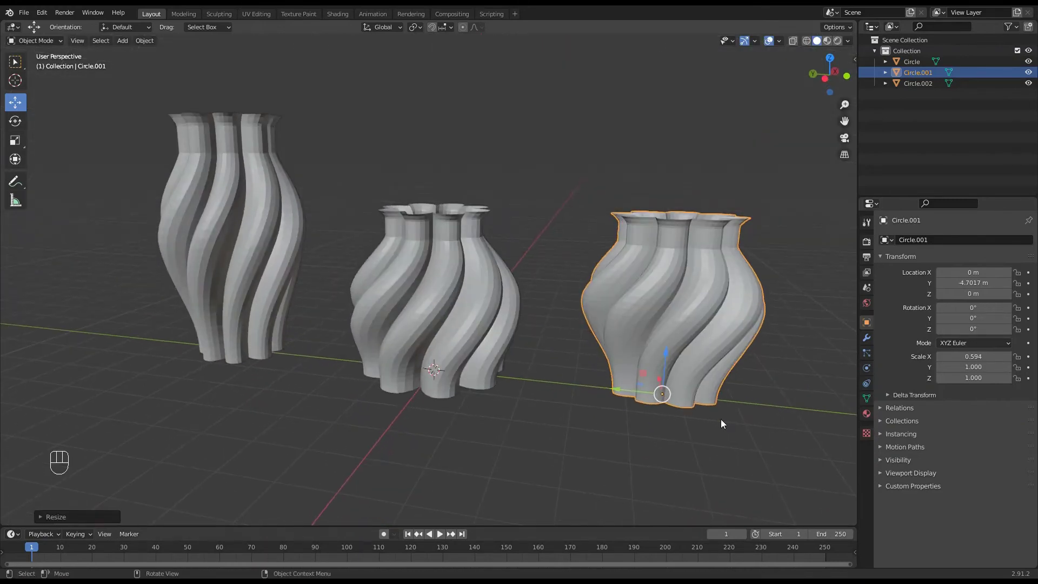
key(s)
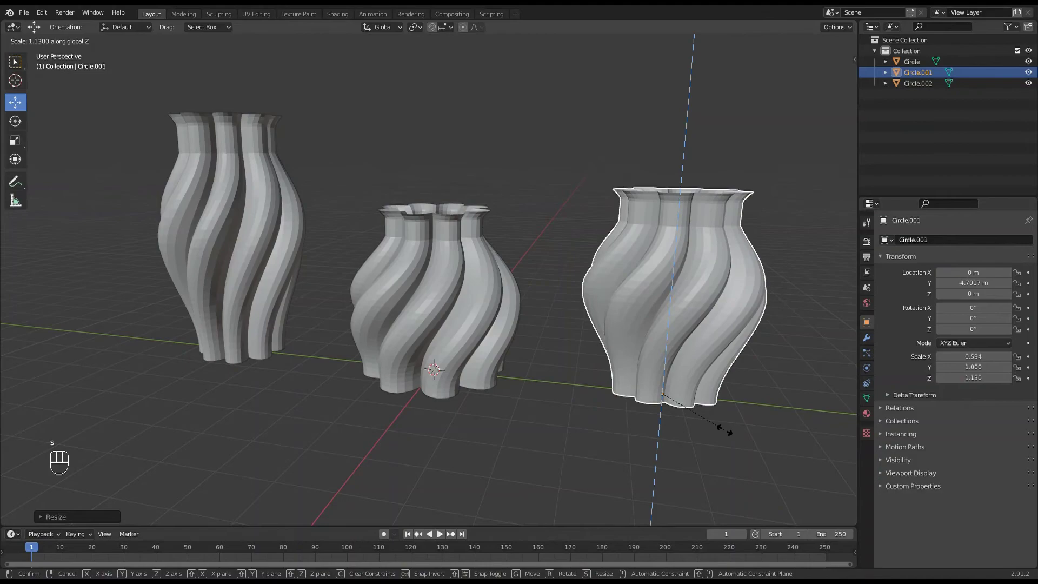
Orbit around the three vases to inspect the resized proportions, settling on the middle one
drag(734, 370, 513, 362)
drag(556, 324, 714, 333)
drag(576, 357, 676, 373)
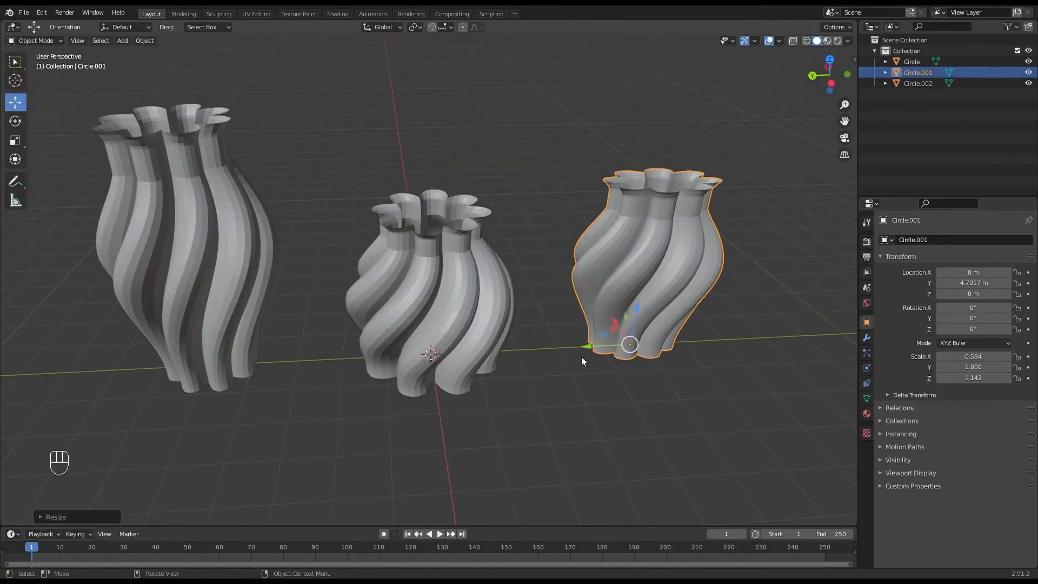
drag(455, 272, 449, 294)
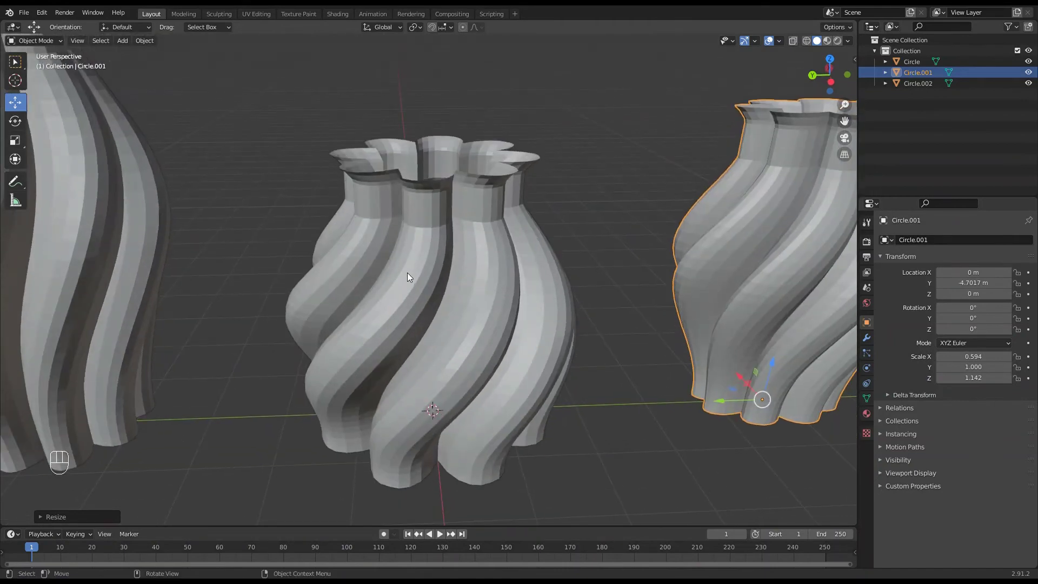
drag(471, 329, 470, 300)
drag(495, 305, 495, 313)
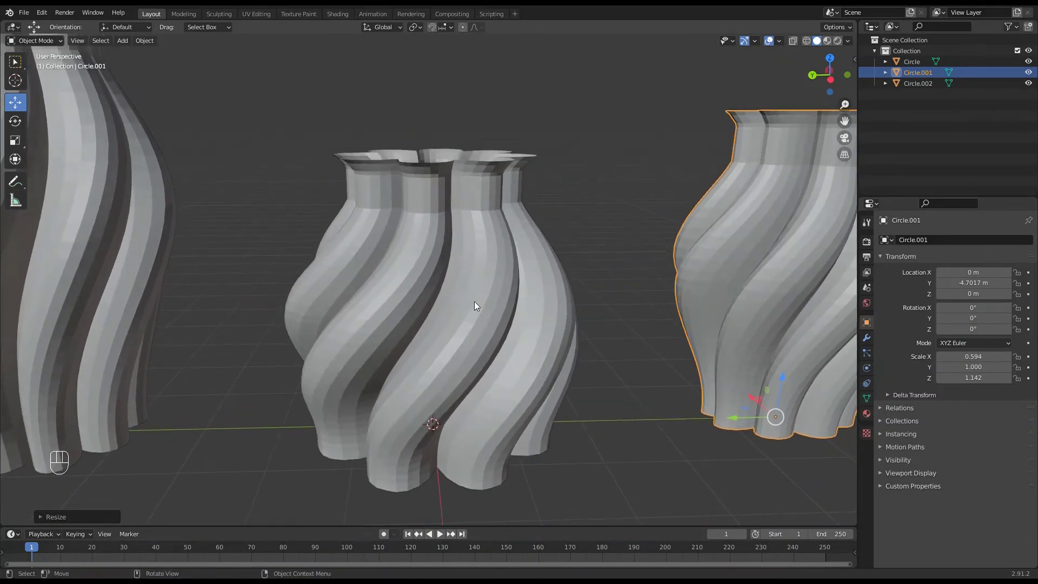
middle_click(486, 292)
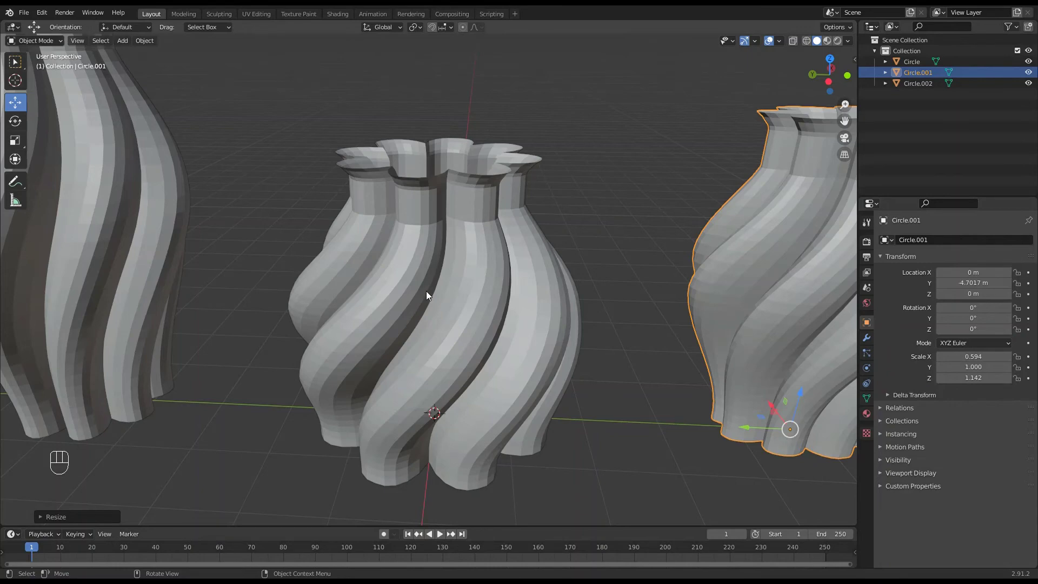
middle_click(429, 296)
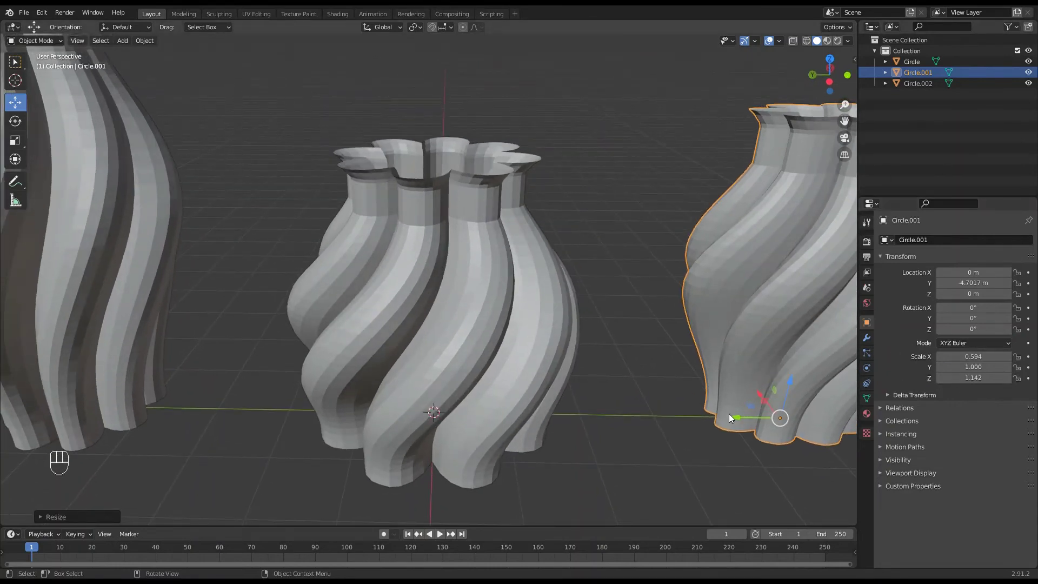
middle_click(535, 372)
Add a Subdivision Surface modifier to the middle vase from its Modifier Properties
click(489, 344)
drag(523, 372, 527, 366)
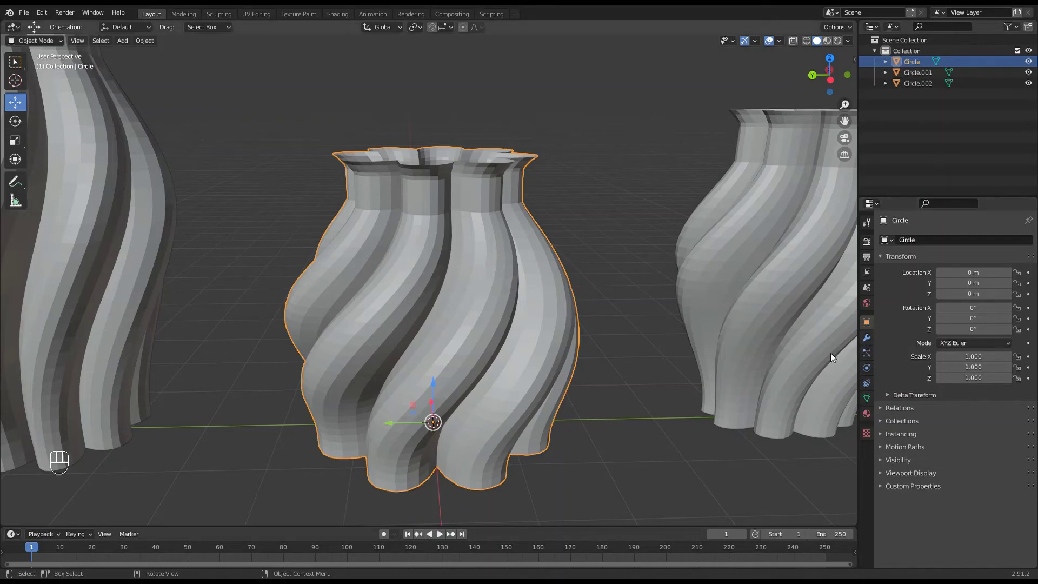
click(871, 342)
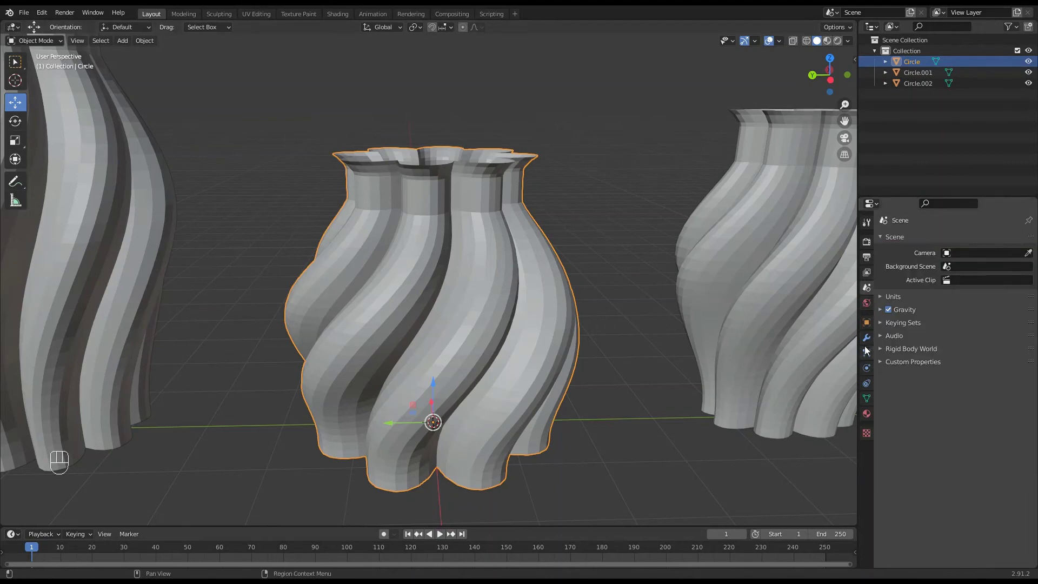
click(874, 341)
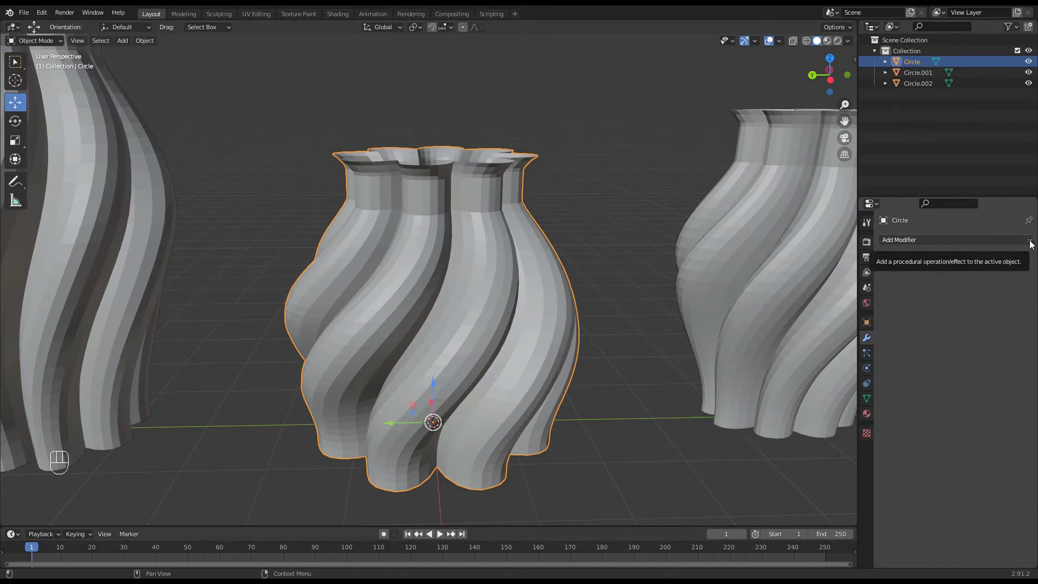
drag(1034, 243, 826, 428)
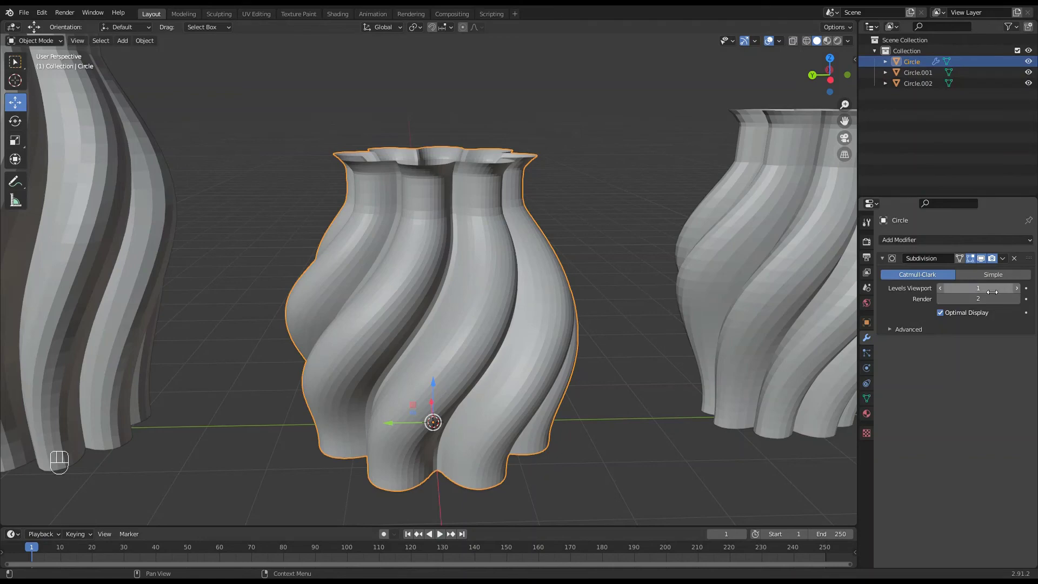
Raise the modifier's Levels Viewport value to 2 so the spiral surface smooths
click(1019, 293)
drag(498, 264, 501, 270)
click(501, 271)
middle_click(501, 270)
click(501, 270)
Inspect the smoothed vase from around, briefly checking its base mesh in Edit Mode
drag(502, 334, 479, 318)
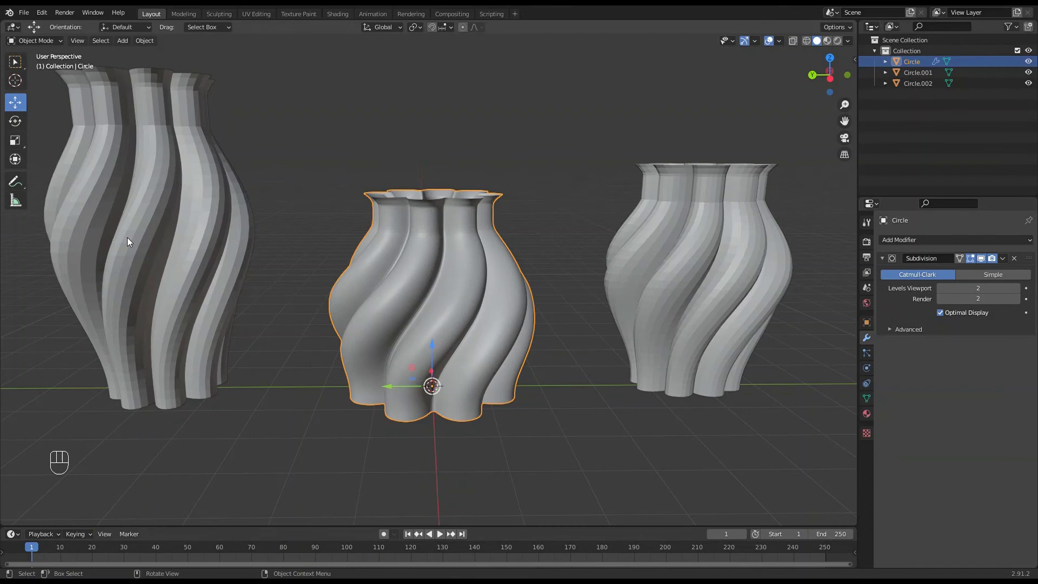
middle_click(461, 353)
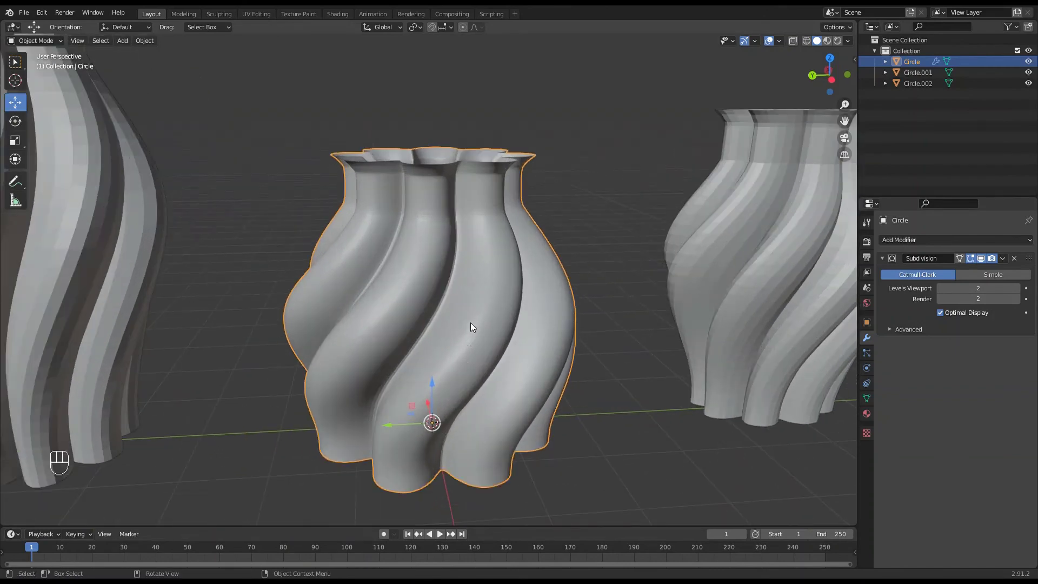
drag(470, 331, 464, 330)
middle_click(465, 330)
click(466, 321)
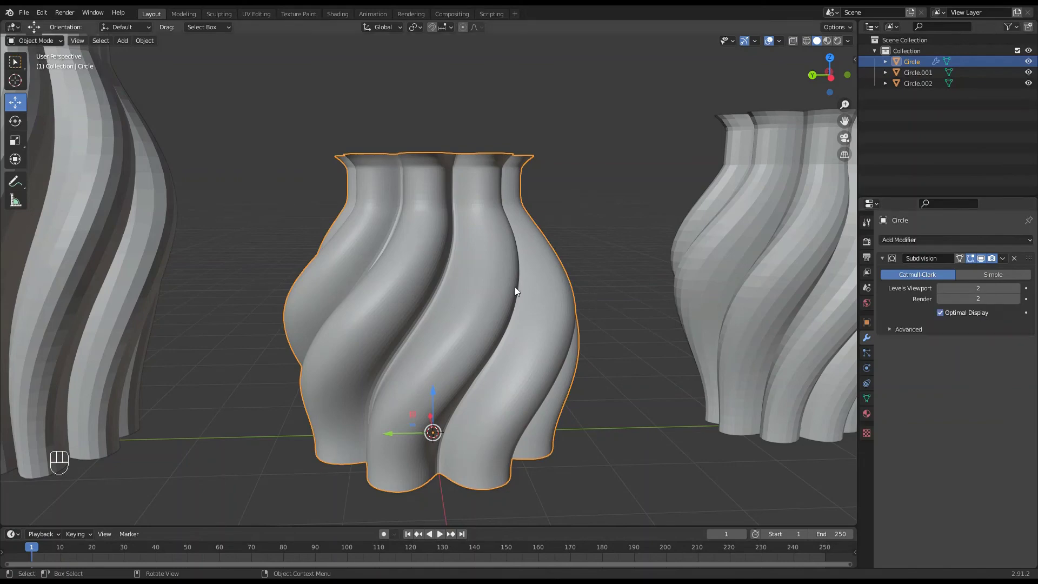
middle_click(527, 292)
key(Tab)
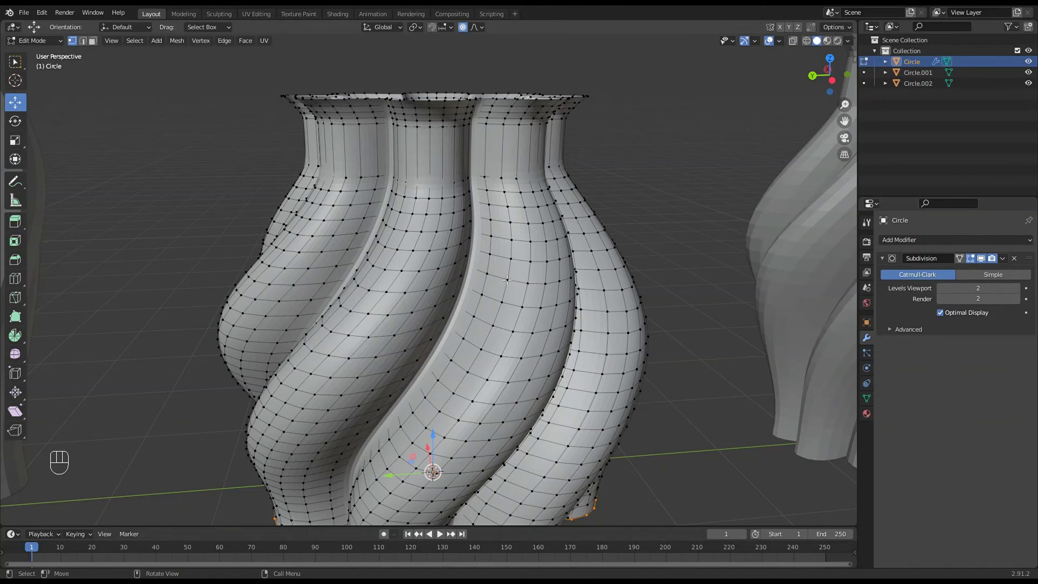
key(Tab)
drag(523, 293, 514, 292)
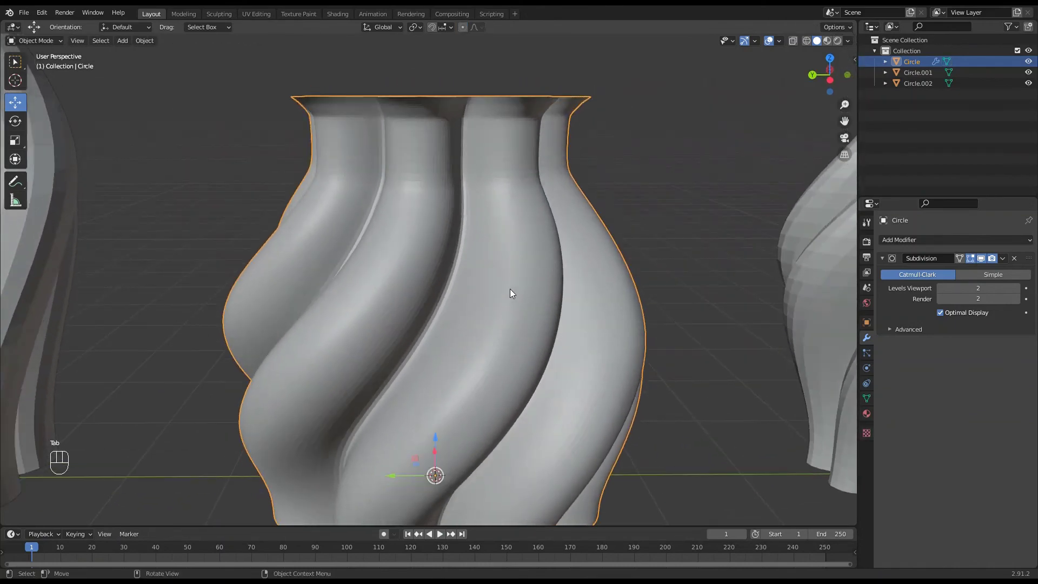
Apply the Subdivision modifier so the smooth geometry becomes permanent
middle_click(533, 319)
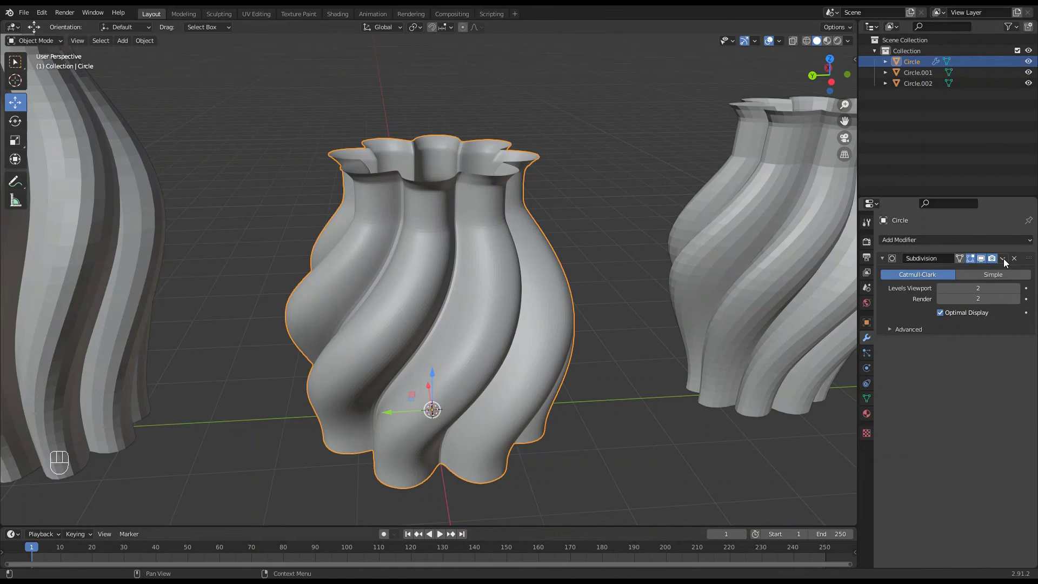
drag(1006, 263, 994, 272)
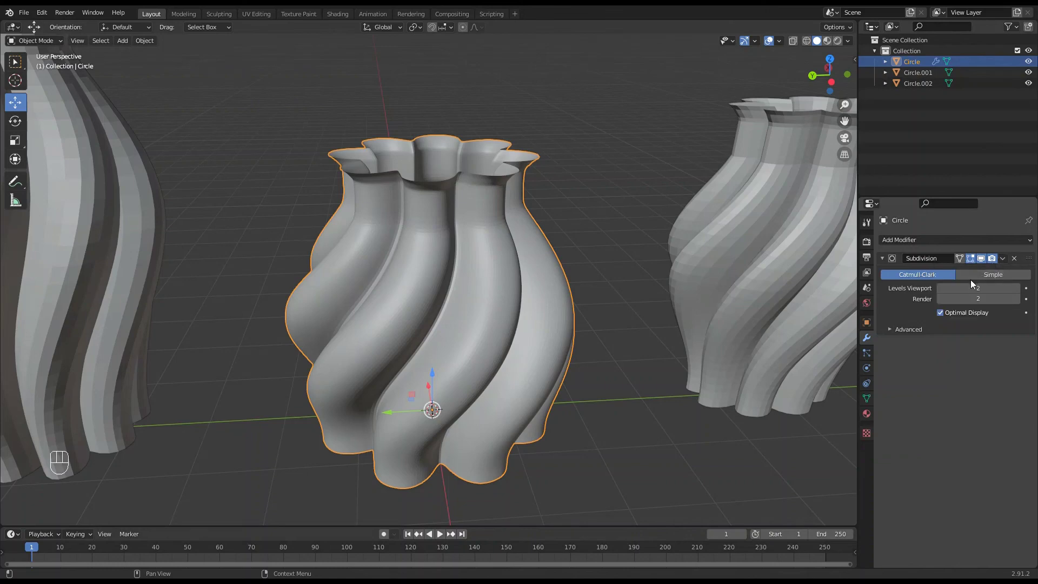
drag(1006, 263, 963, 276)
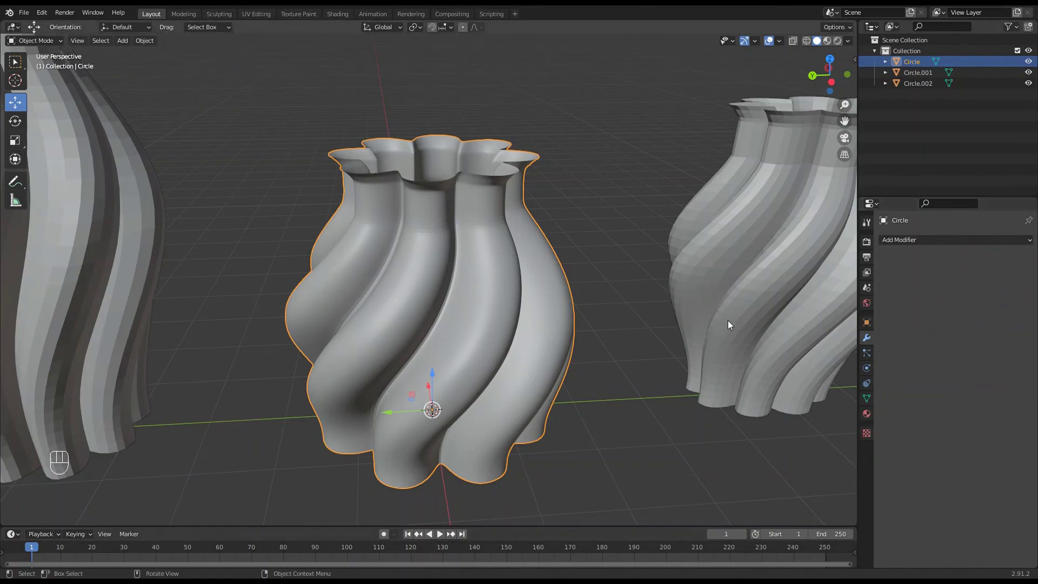
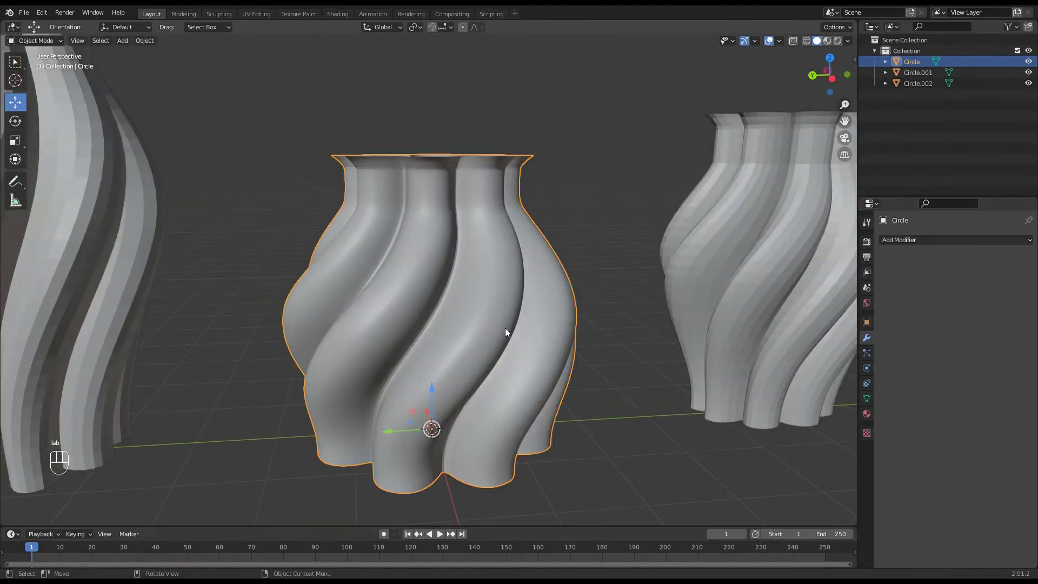
drag(549, 334, 537, 345)
click(537, 346)
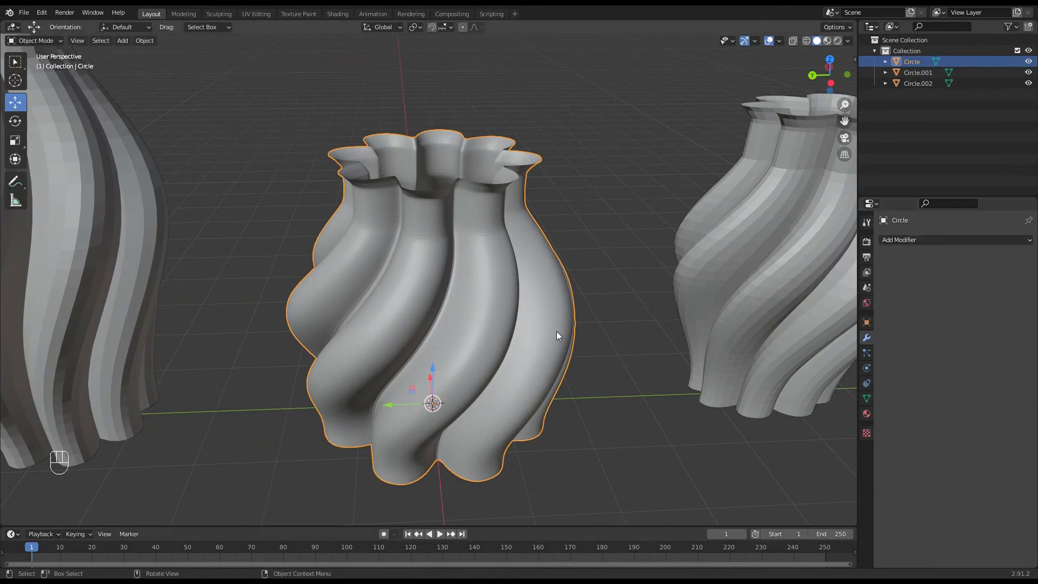
drag(498, 312, 496, 282)
drag(462, 305, 460, 322)
drag(499, 359, 494, 374)
drag(498, 367, 514, 363)
drag(447, 336, 438, 318)
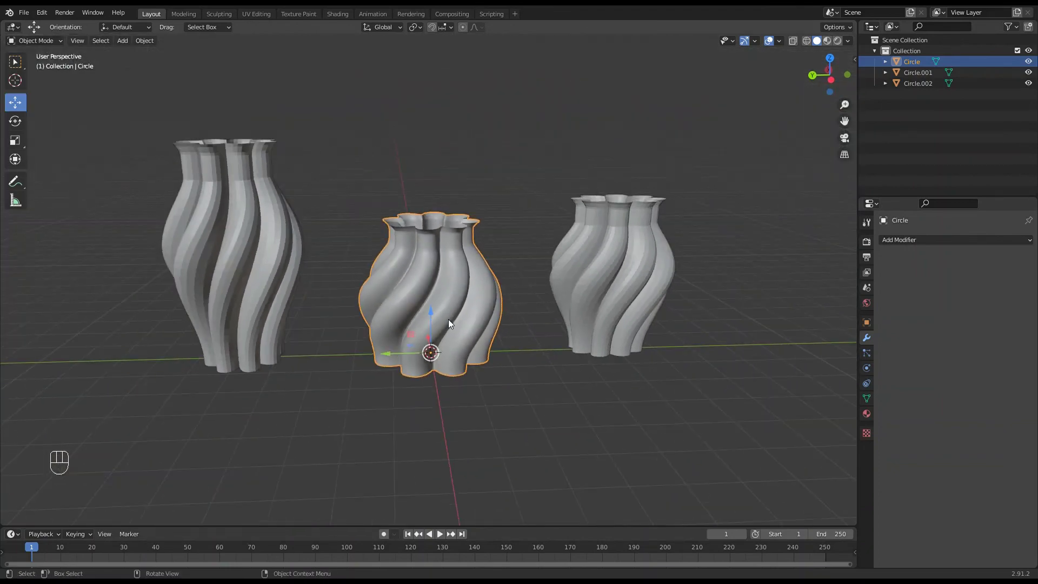
middle_click(455, 323)
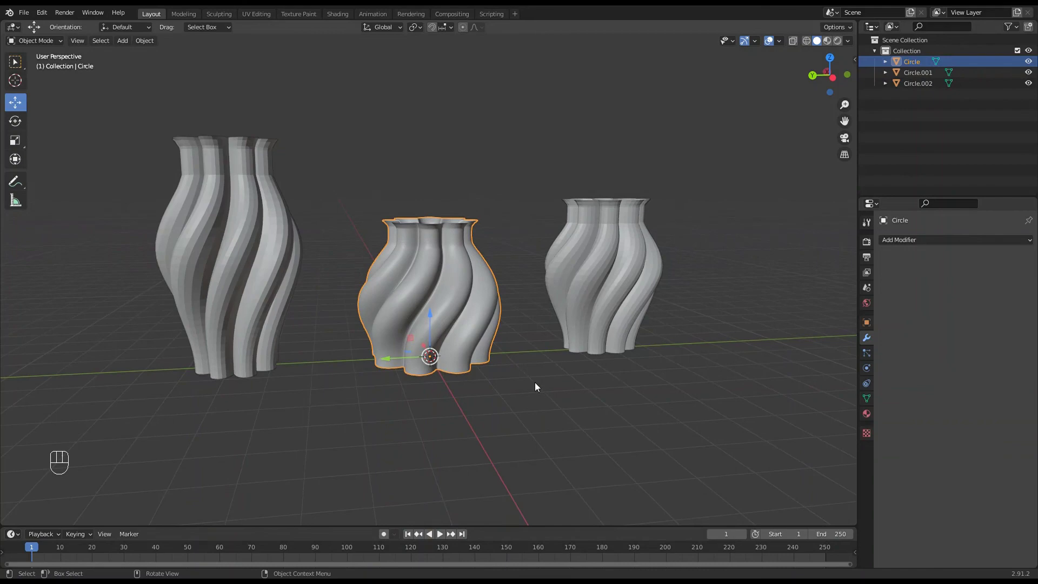